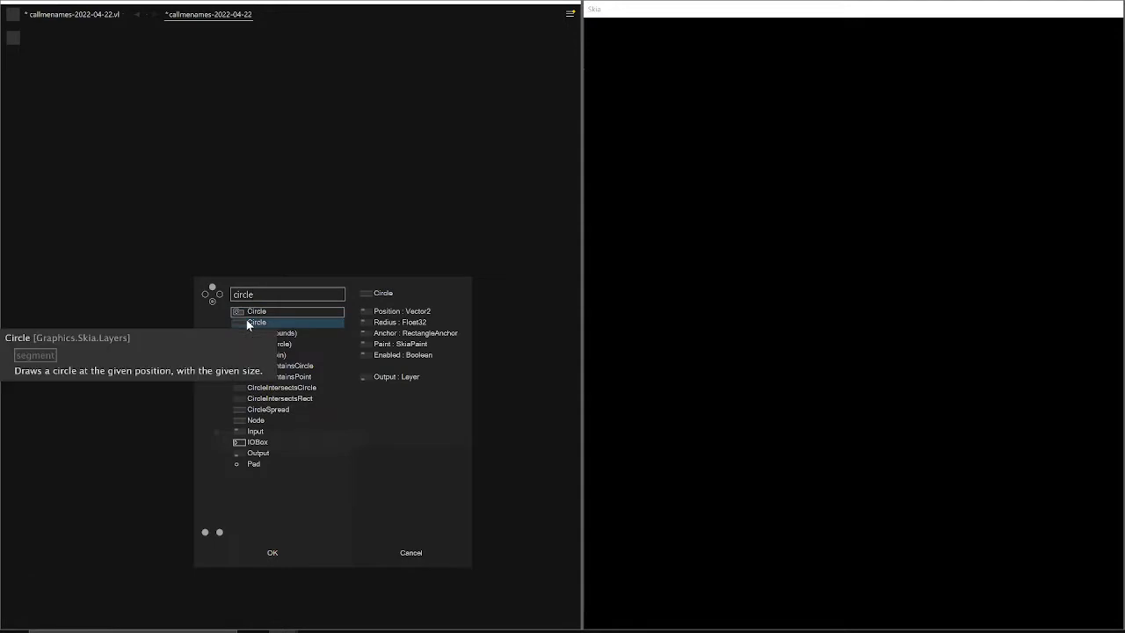
# Step: Link the Circle node's output into the Renderer so a white circle is drawn
pyautogui.moveTo(251, 321); pyautogui.dragTo(257, 309)
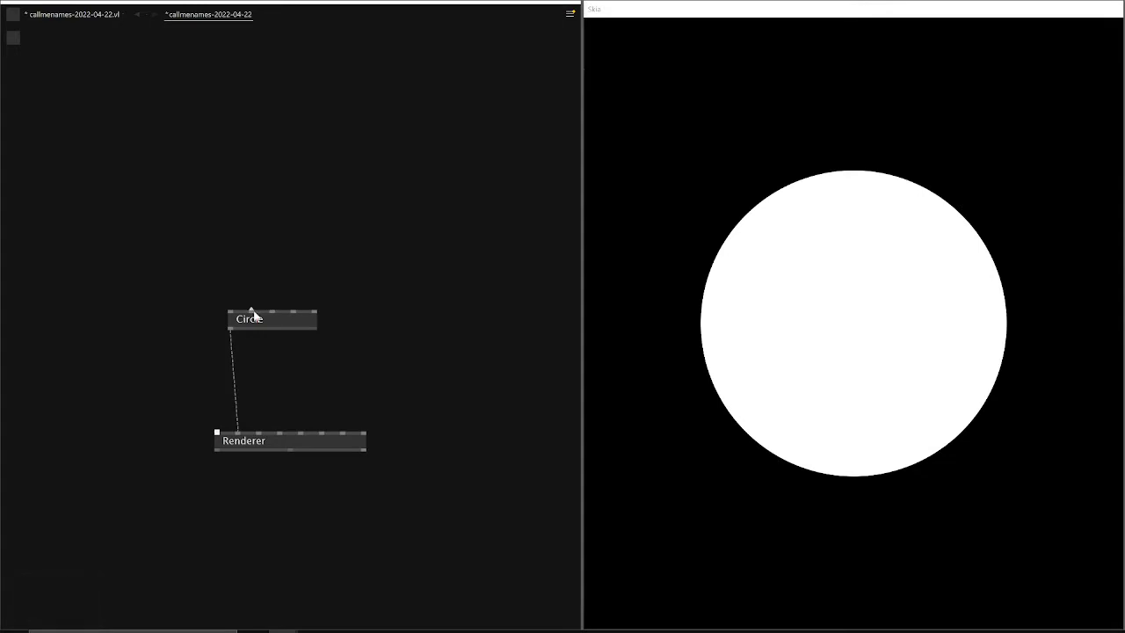
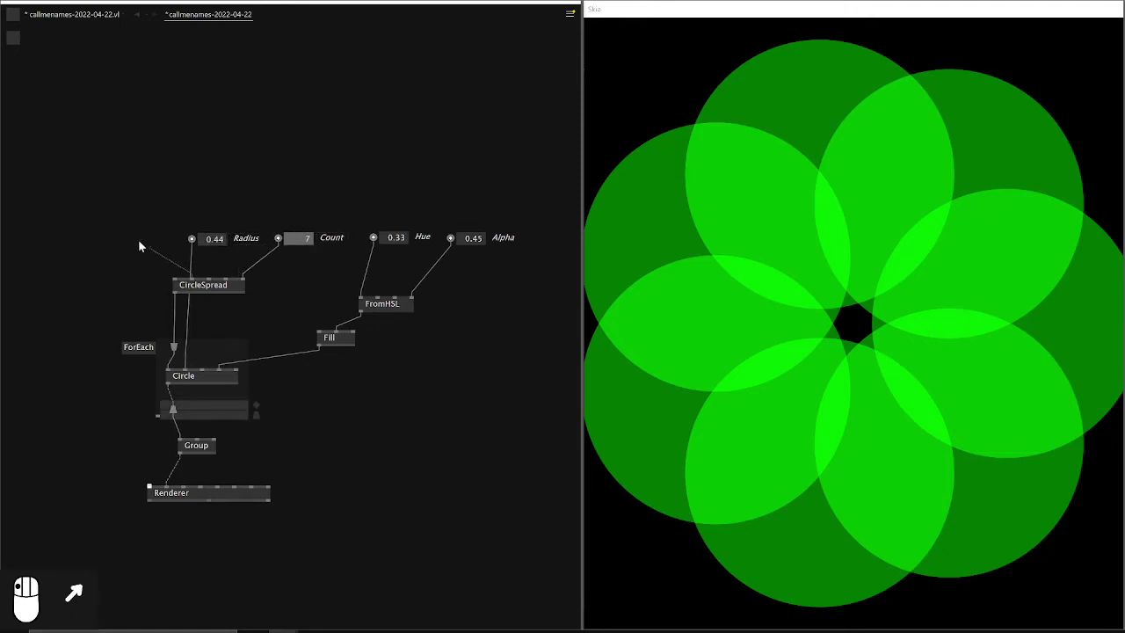
# Step: Expose CircleSpread's Width as 0.85 and its Center as value boxes
pyautogui.moveTo(143, 233); pyautogui.dragTo(145, 233)
pyautogui.click(139, 225)
pyautogui.moveTo(138, 214); pyautogui.dragTo(7, 243)
pyautogui.moveTo(7, 243); pyautogui.dragTo(66, 237)
pyautogui.middleClick(66, 236)
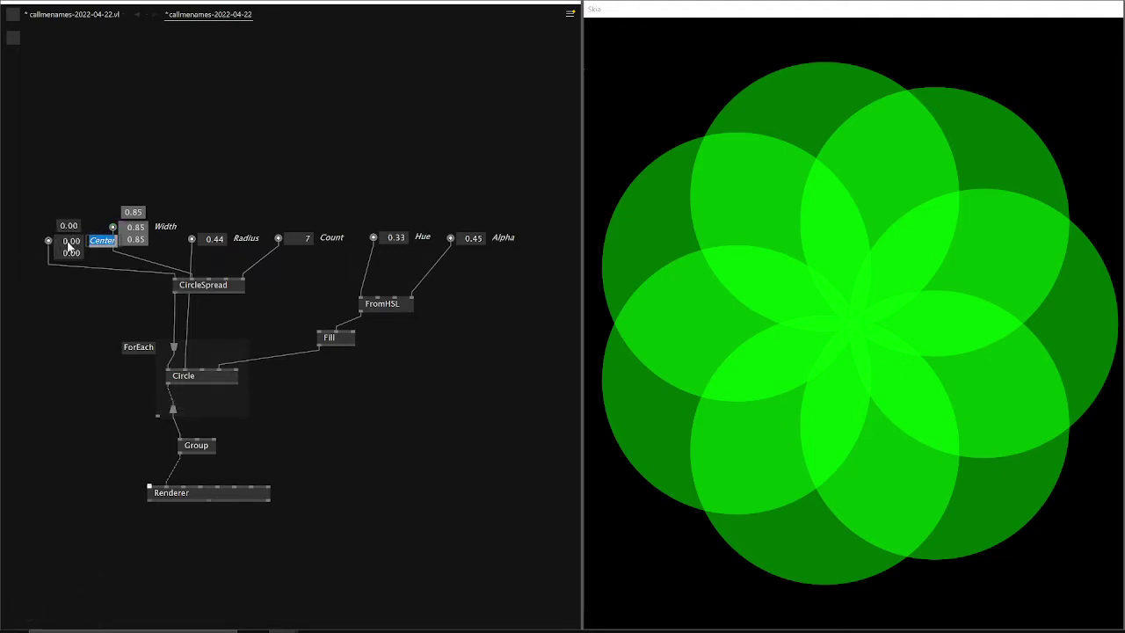
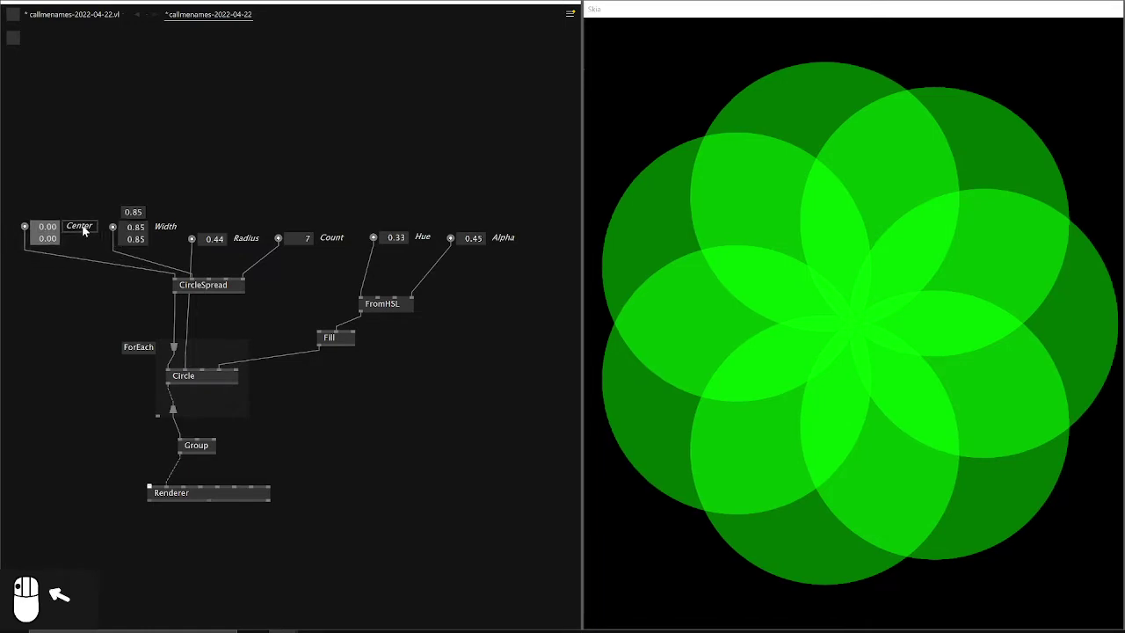
# Step: Reset the Center value box to 0,0 to re-centre the flower
pyautogui.rightClick(87, 306)
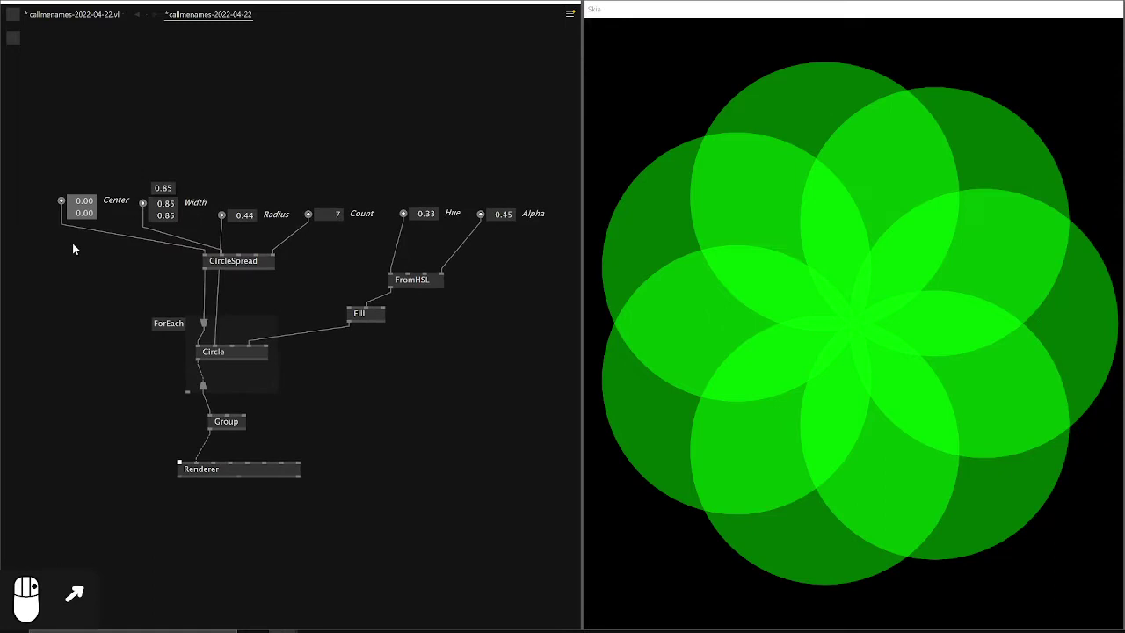
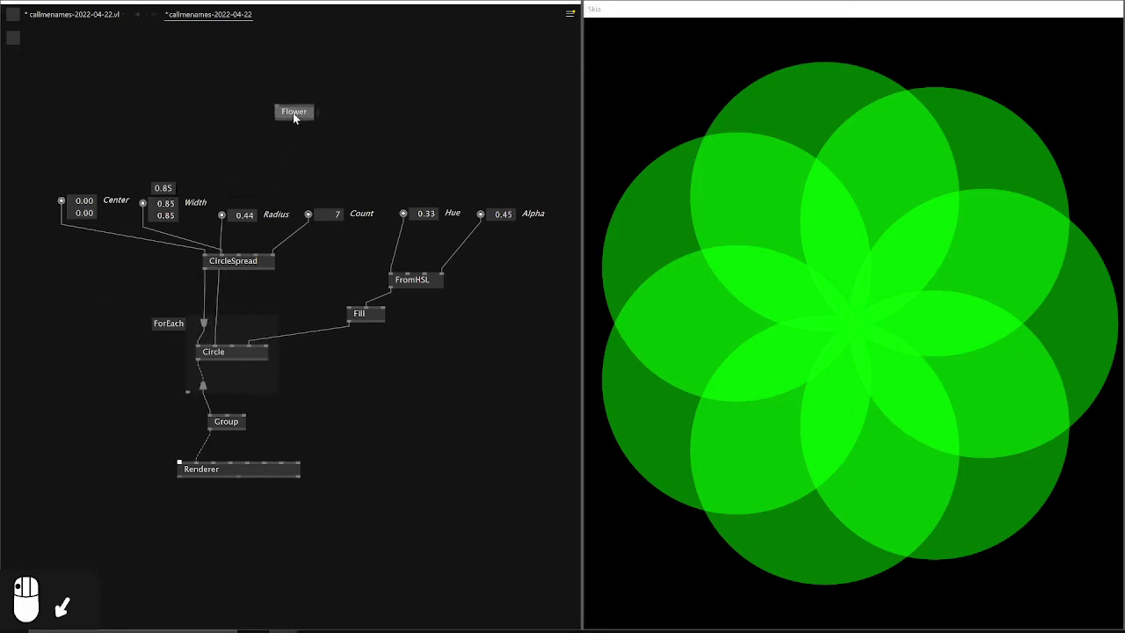
# Step: Open the Flower patch and cut all flower-drawing nodes from the main patch
pyautogui.rightClick(296, 115)
pyautogui.moveTo(288, 138); pyautogui.dragTo(229, 23)
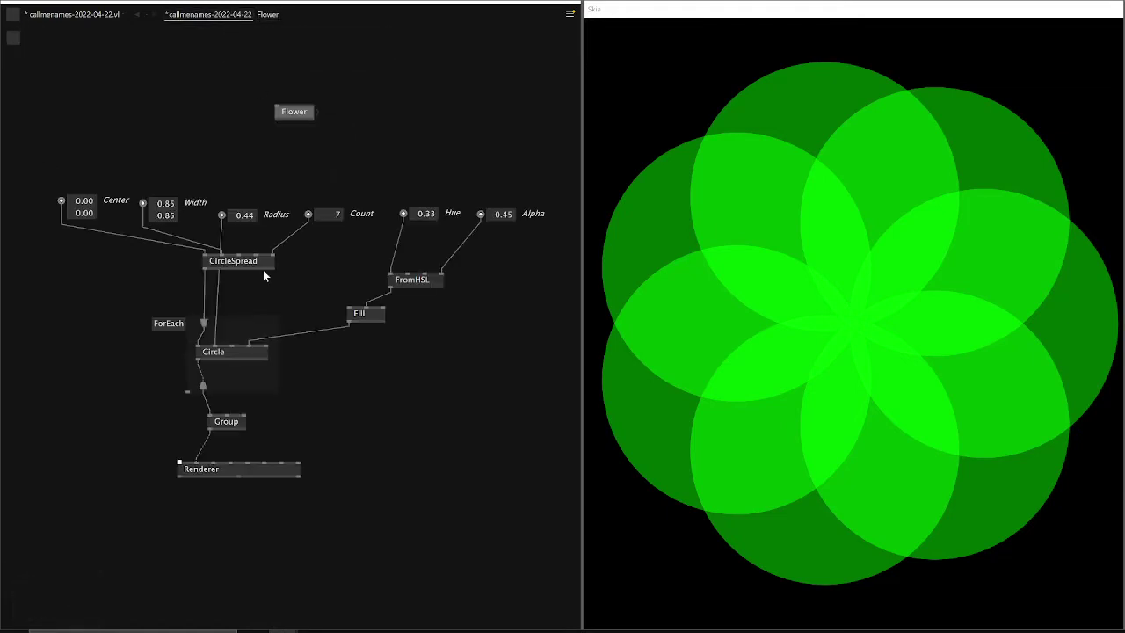
pyautogui.moveTo(546, 432); pyautogui.dragTo(551, 436)
pyautogui.press('ctrl+x')
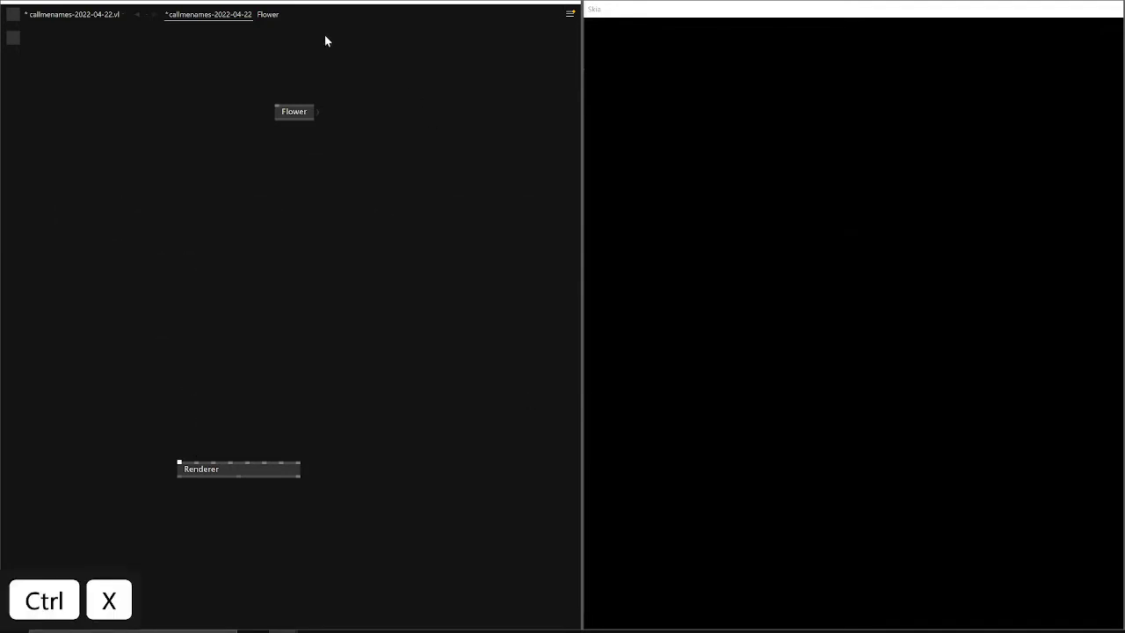
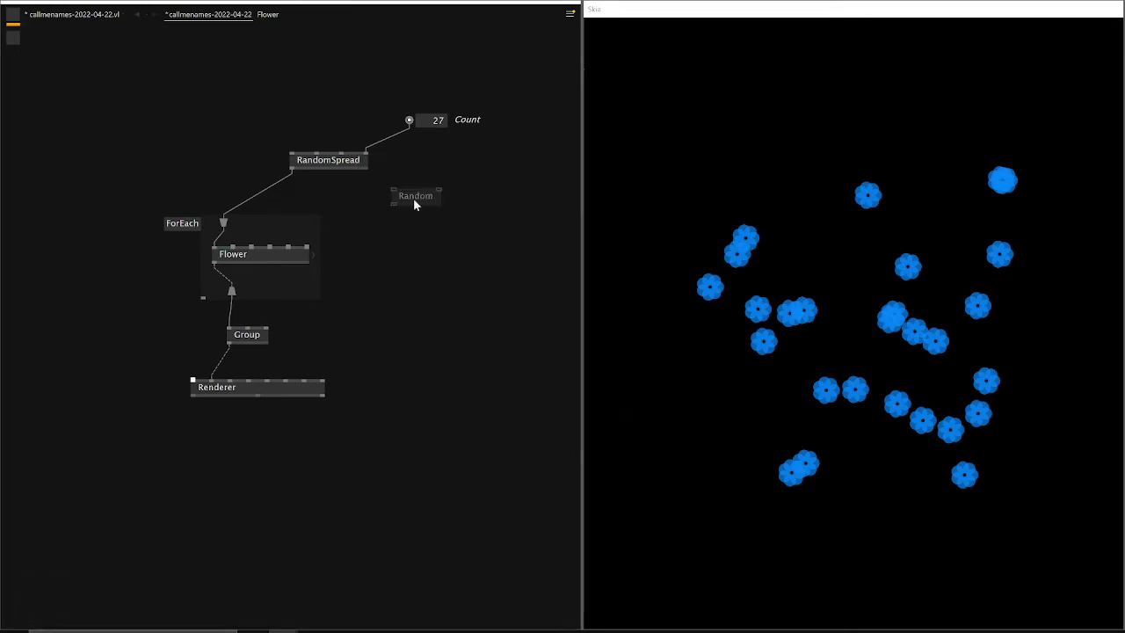
# Step: Move RandomSpread and its Count IOBox higher to make room beside the loop
pyautogui.scroll(3)
pyautogui.moveTo(392, 213); pyautogui.dragTo(417, 108)
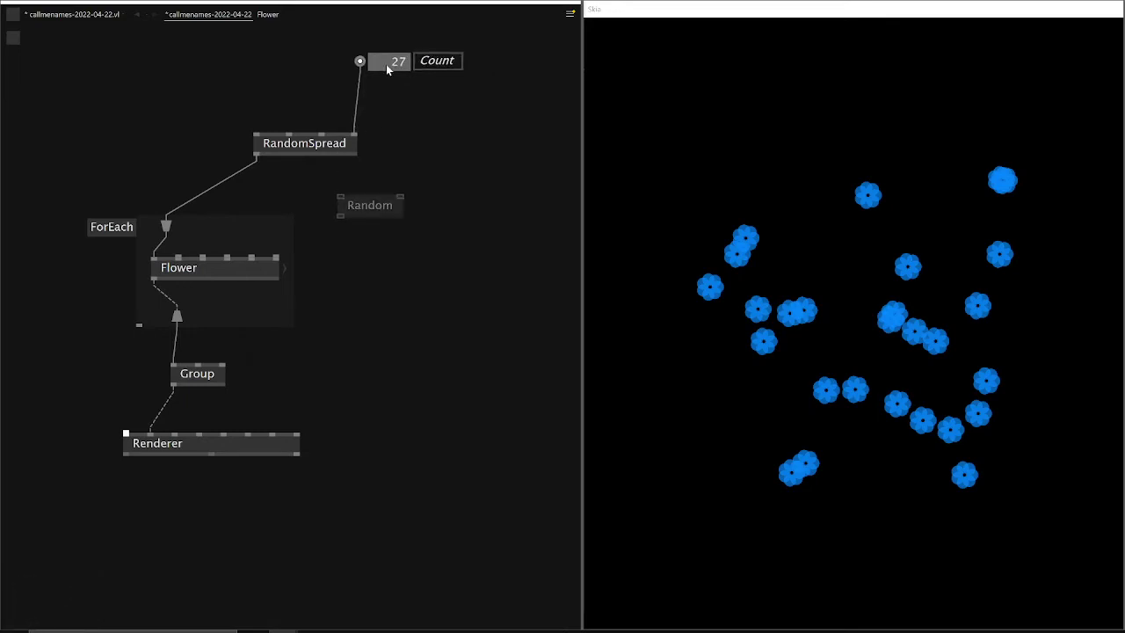
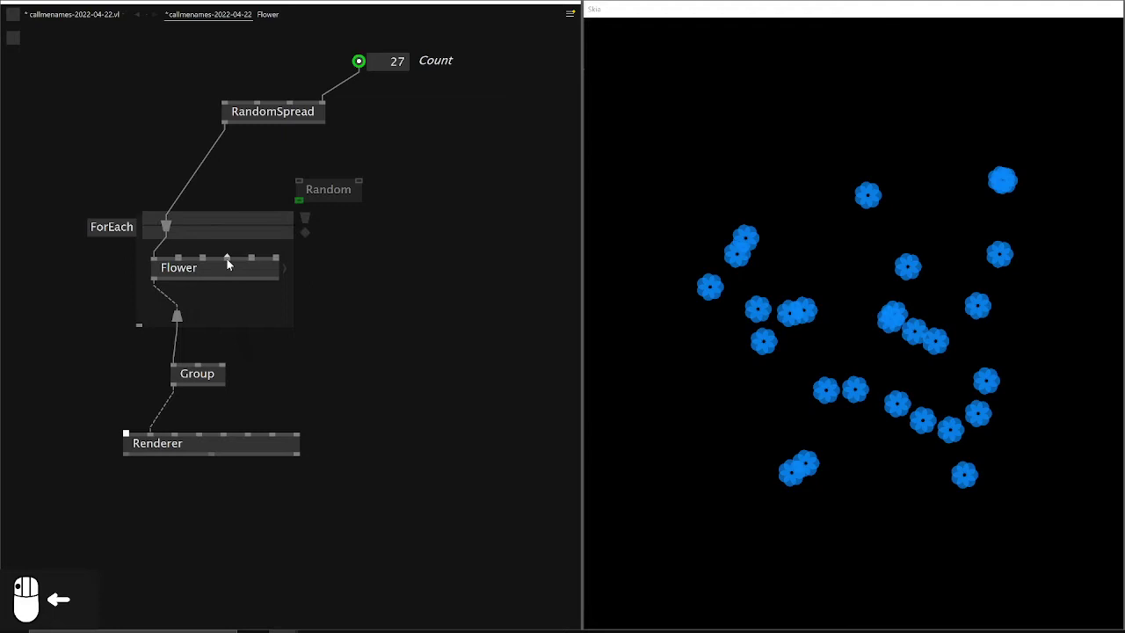
# Step: Wire Random's output into Flower's Count pin, deleting the old count input
pyautogui.moveTo(277, 168); pyautogui.dragTo(299, 183)
pyautogui.moveTo(299, 183); pyautogui.dragTo(206, 252)
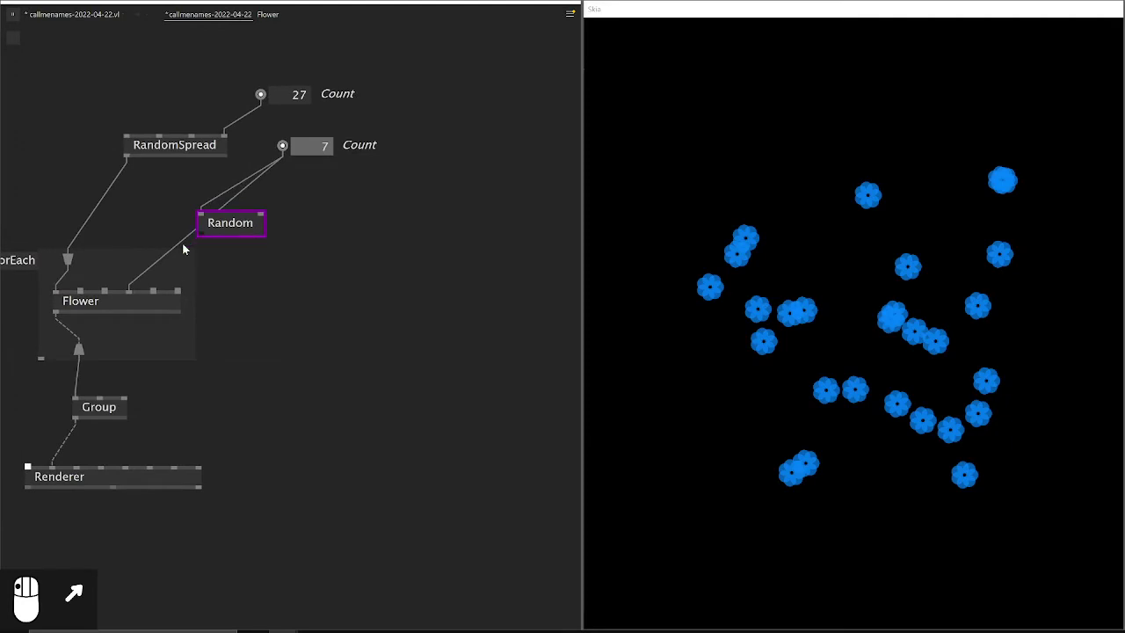
pyautogui.click(183, 232)
pyautogui.click(187, 242)
pyautogui.press('Delete')
pyautogui.click(206, 104)
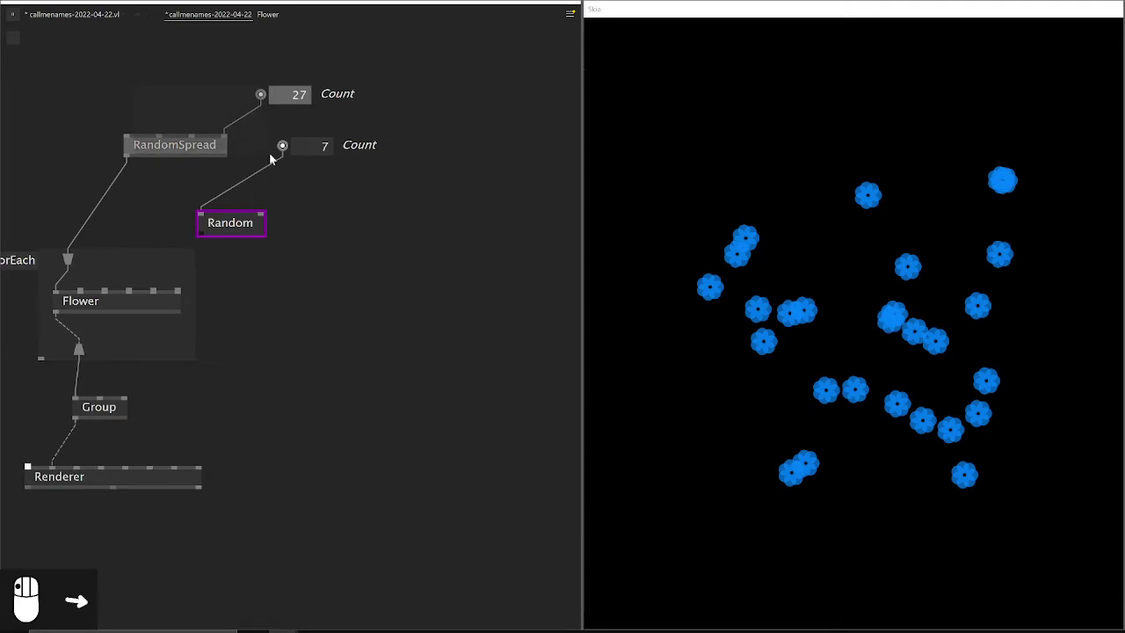
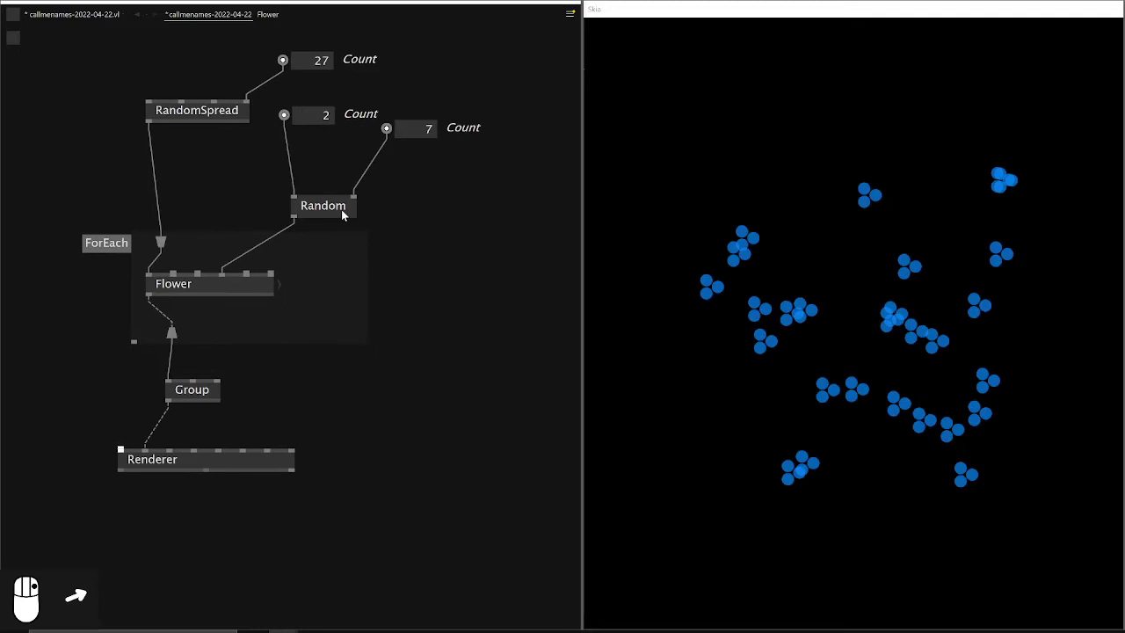
# Step: Move the Random node inside the ForEach region so each flower gets its own value
pyautogui.press('space')
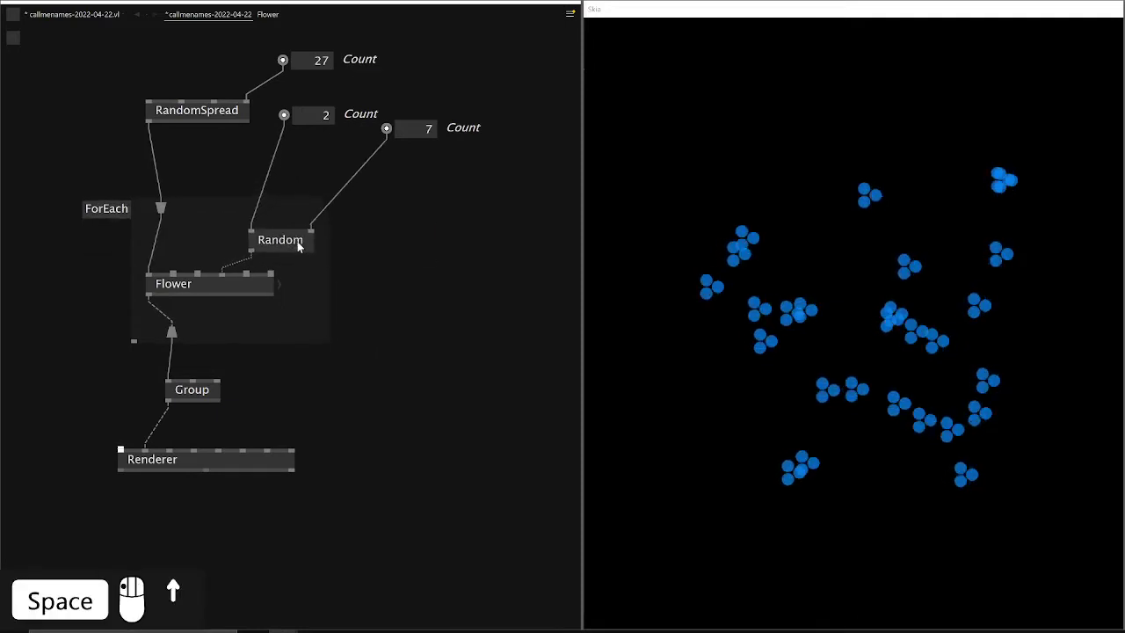
pyautogui.moveTo(302, 244); pyautogui.dragTo(308, 215)
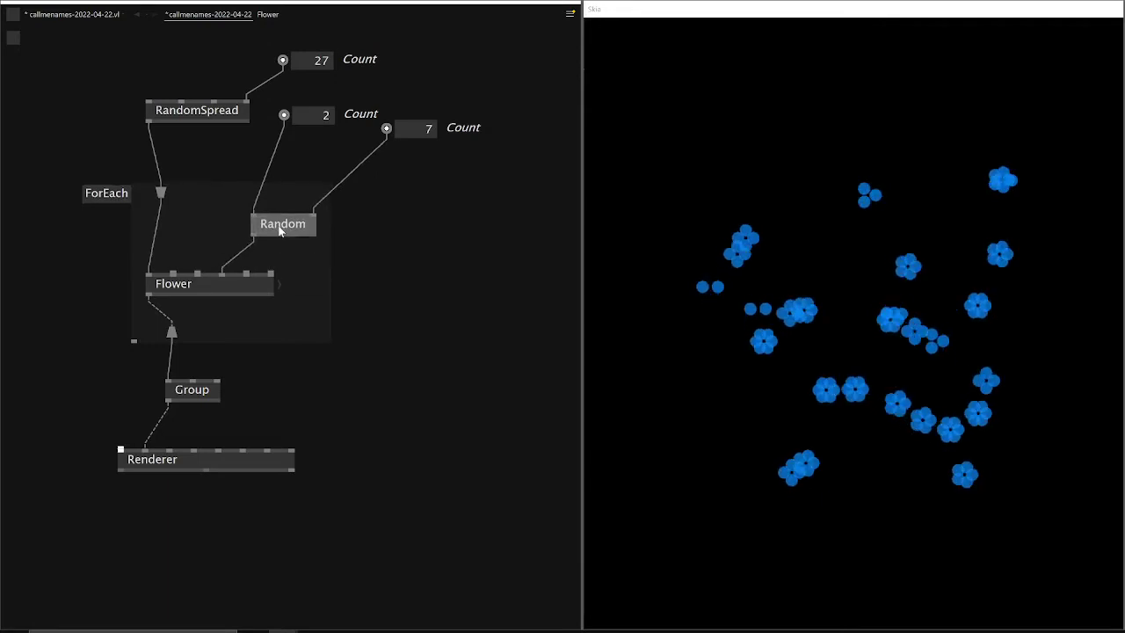
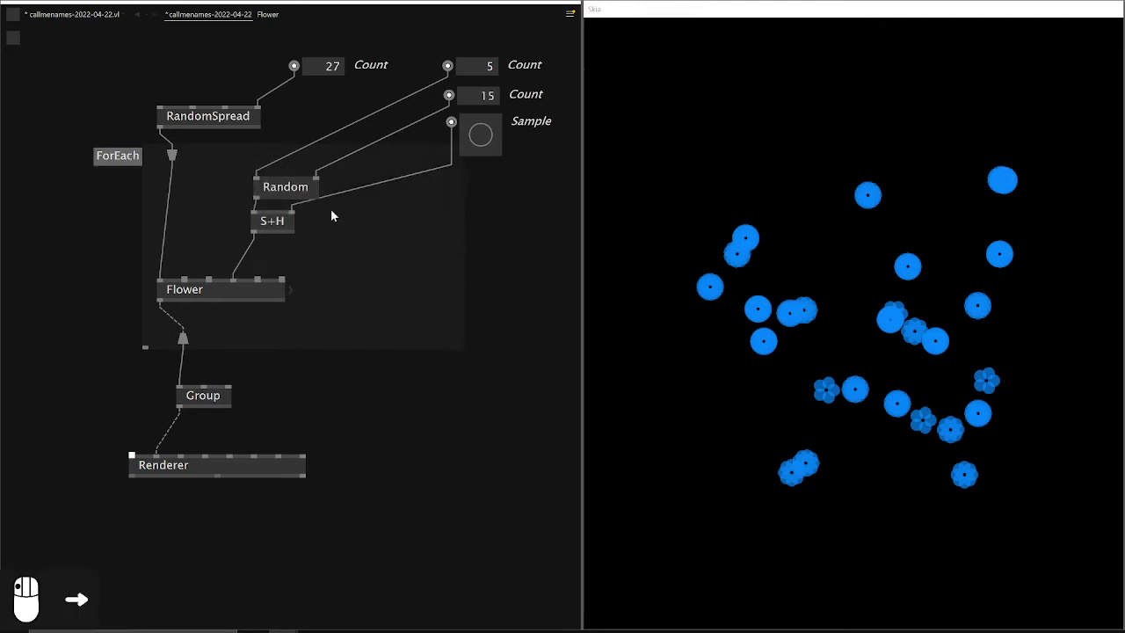
# Step: Duplicate Random and S+H with range 0–1, driven by Sample, feeding Flower's Hue
pyautogui.click(335, 219)
pyautogui.press('ctrl+v')
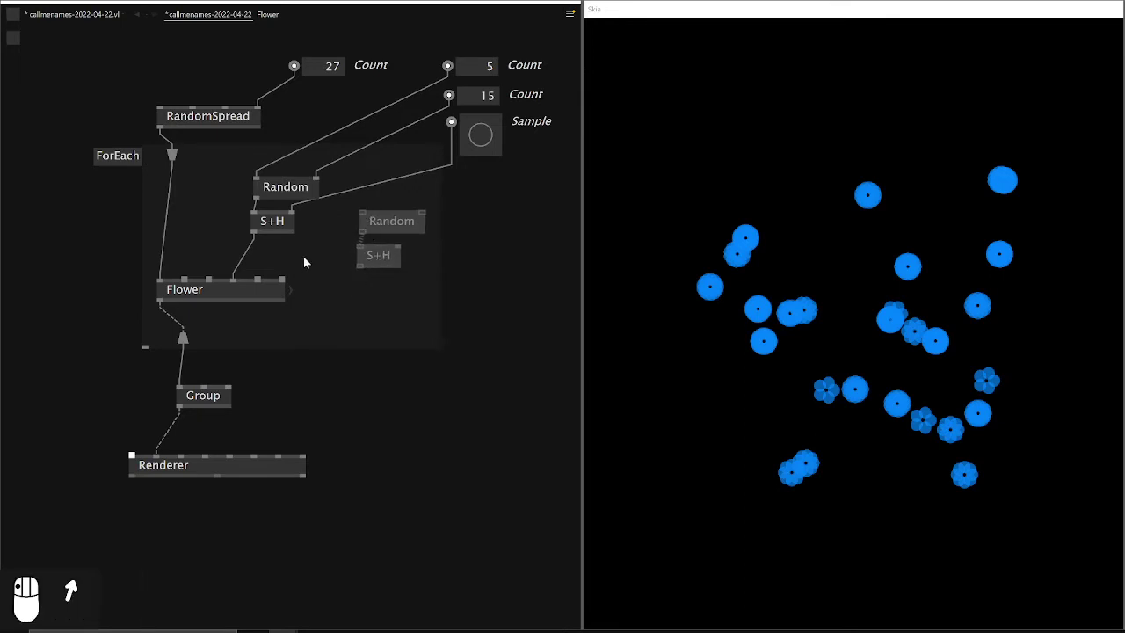
pyautogui.moveTo(381, 273); pyautogui.dragTo(512, 184)
pyautogui.moveTo(513, 183); pyautogui.dragTo(423, 214)
pyautogui.moveTo(423, 215); pyautogui.dragTo(525, 236)
pyautogui.middleClick(515, 220)
pyautogui.moveTo(487, 235); pyautogui.dragTo(486, 136)
pyautogui.moveTo(486, 136); pyautogui.dragTo(189, 279)
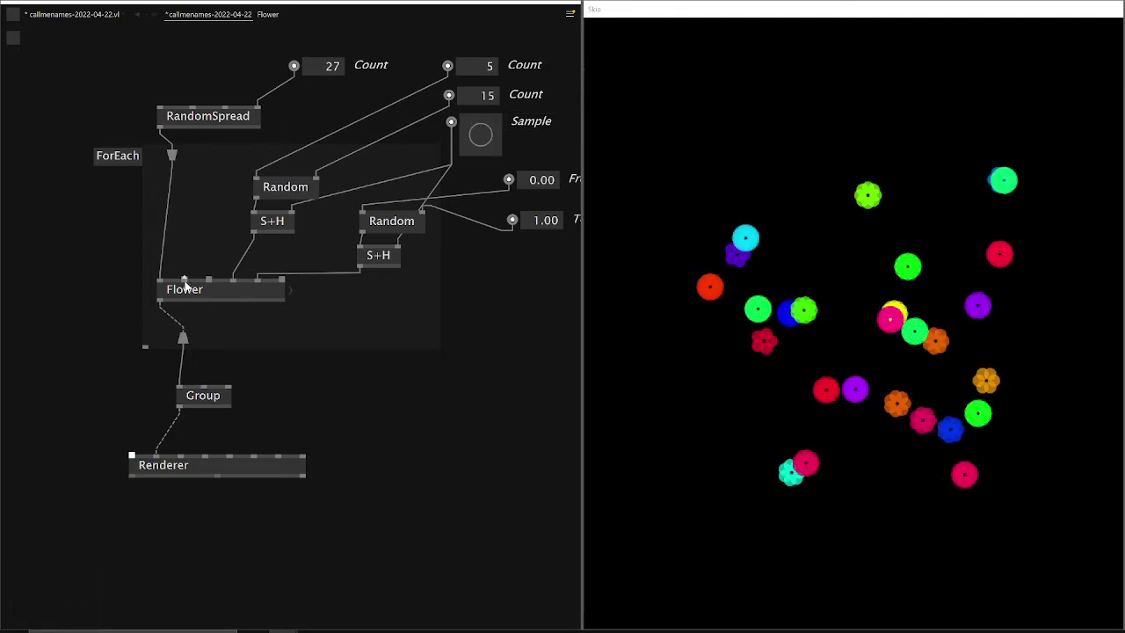
# Step: Bring up the context menu on the RandomSpread input to add a Size value
pyautogui.rightClick(189, 275)
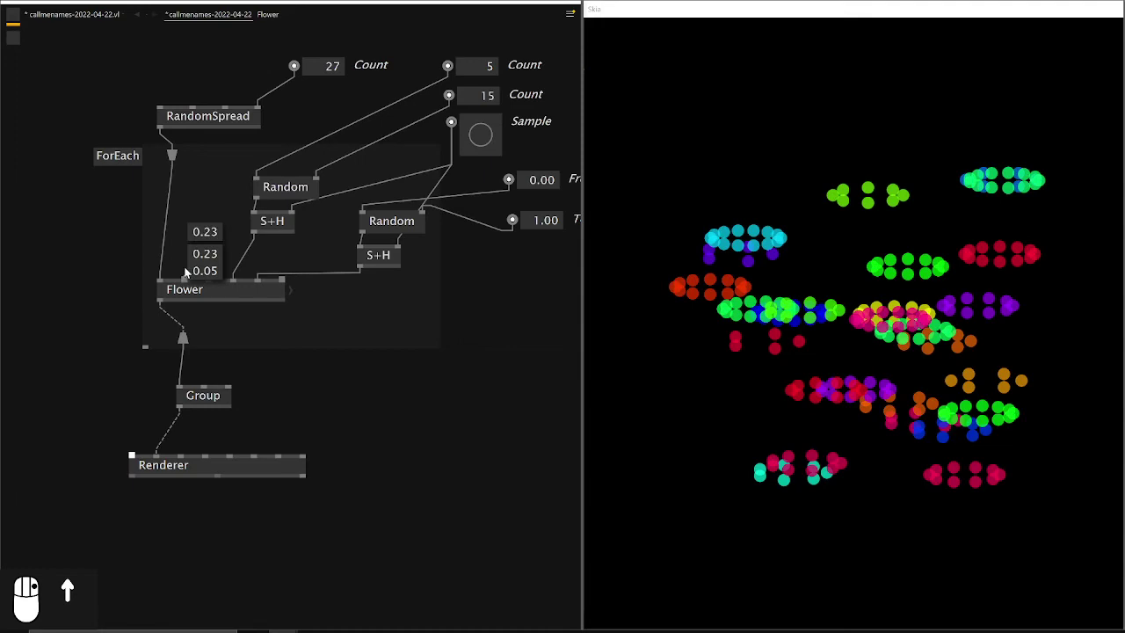
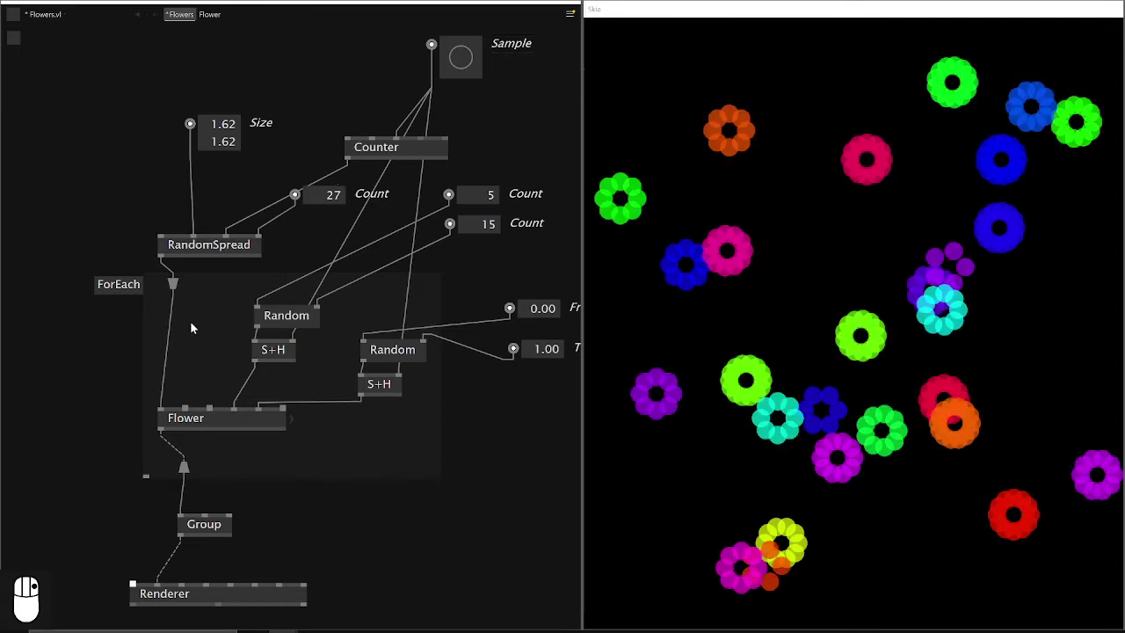
# Step: Bring the whole patch into view and save it as Flowers.vl
pyautogui.scroll(-3)
pyautogui.moveTo(128, 361); pyautogui.dragTo(252, 416)
pyautogui.scroll(-3)
pyautogui.moveTo(98, 397); pyautogui.dragTo(163, 322)
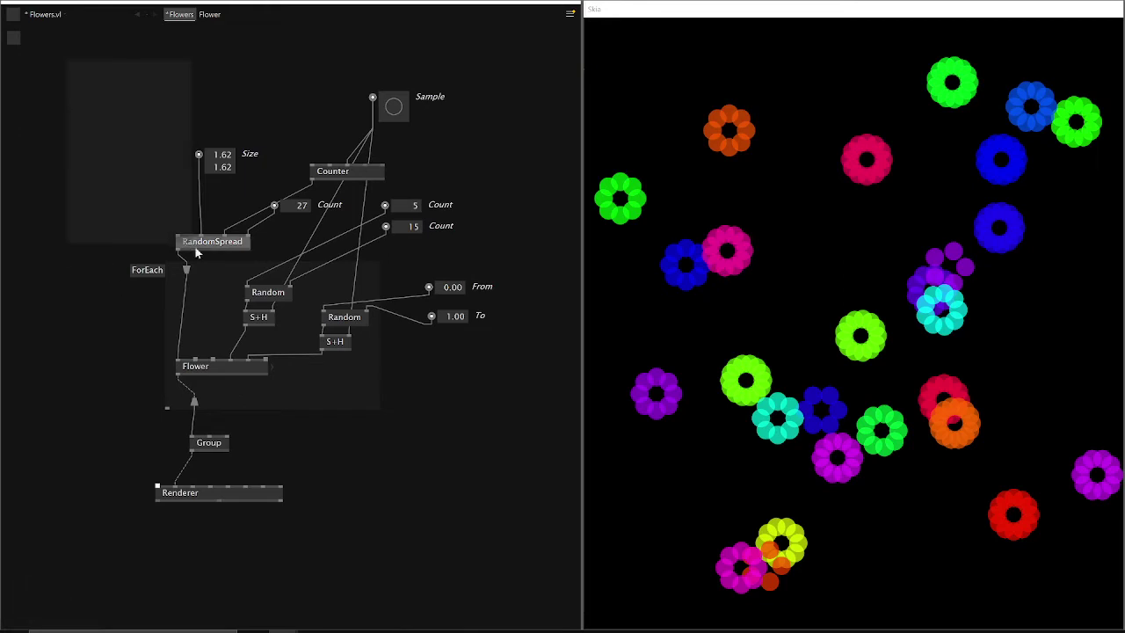
pyautogui.click(534, 458)
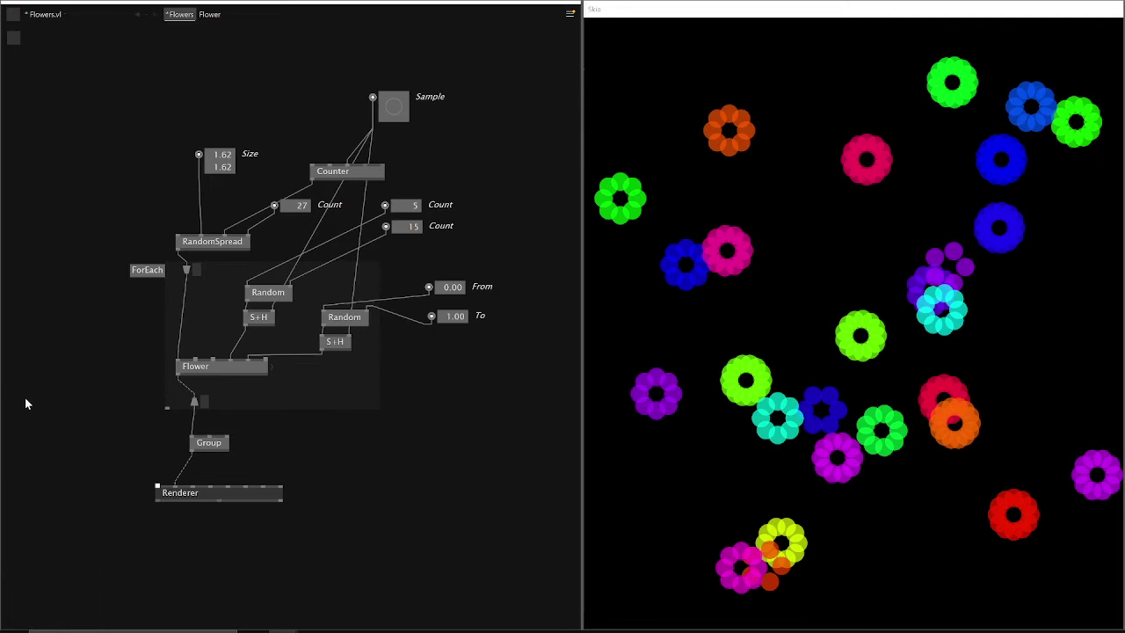
pyautogui.click(34, 405)
pyautogui.press('ctrl+s')
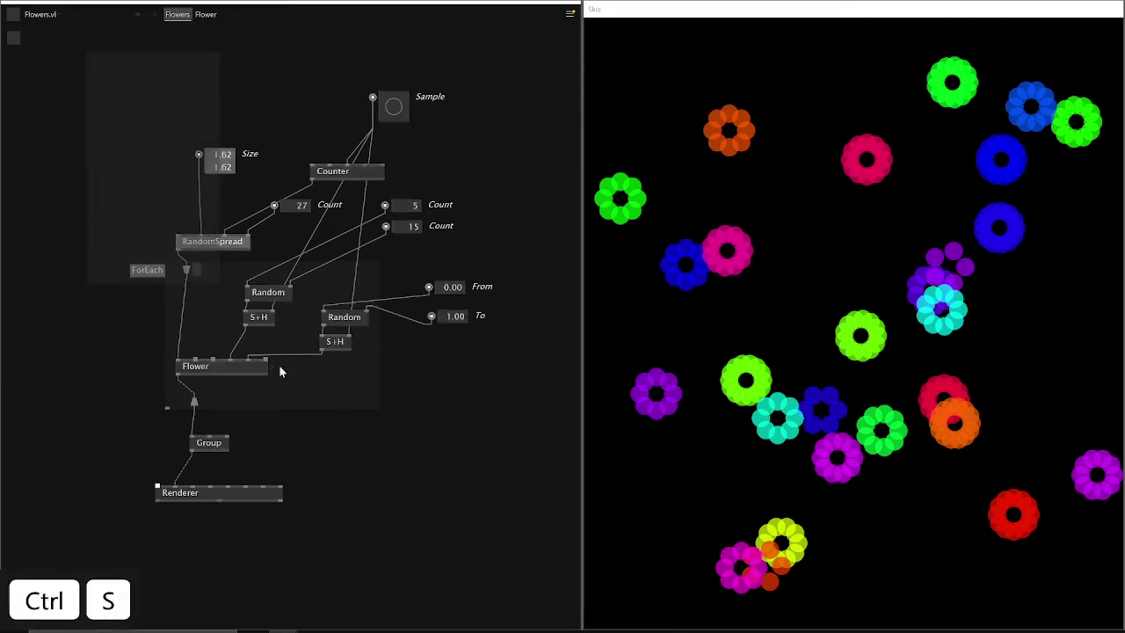
# Step: Delete the flower nodes, leaving only the Renderer in the main patch
pyautogui.moveTo(507, 434); pyautogui.dragTo(550, 448)
pyautogui.press('Delete')
pyautogui.moveTo(216, 345); pyautogui.dragTo(233, 340)
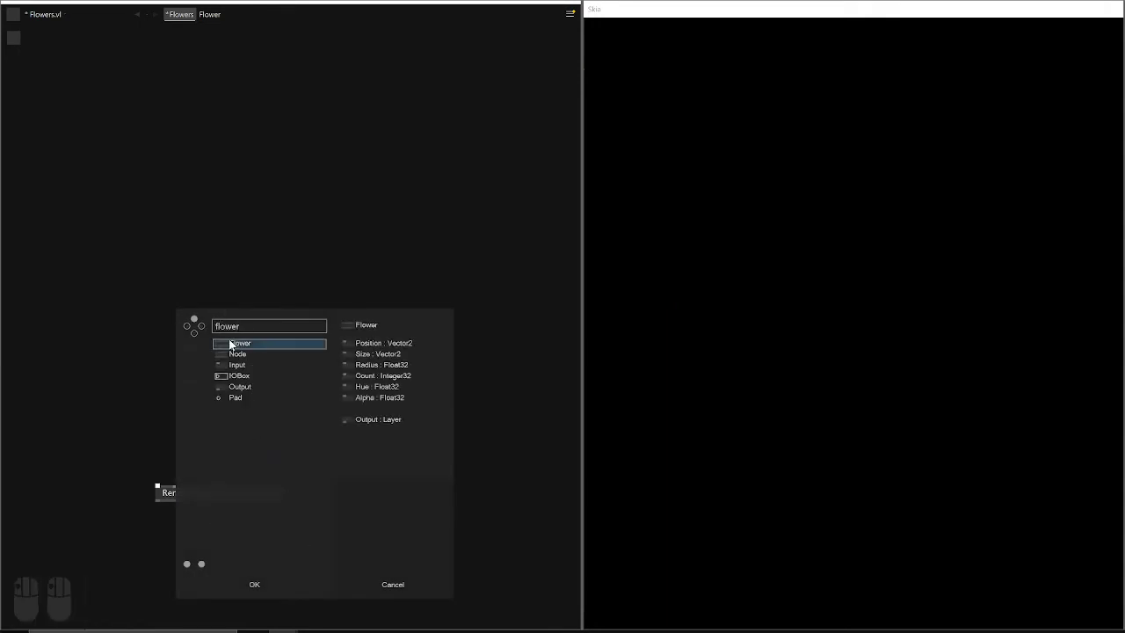
# Step: Position the new Flower node and expose its Alpha and Hue inputs as pads
pyautogui.moveTo(208, 425); pyautogui.dragTo(239, 402)
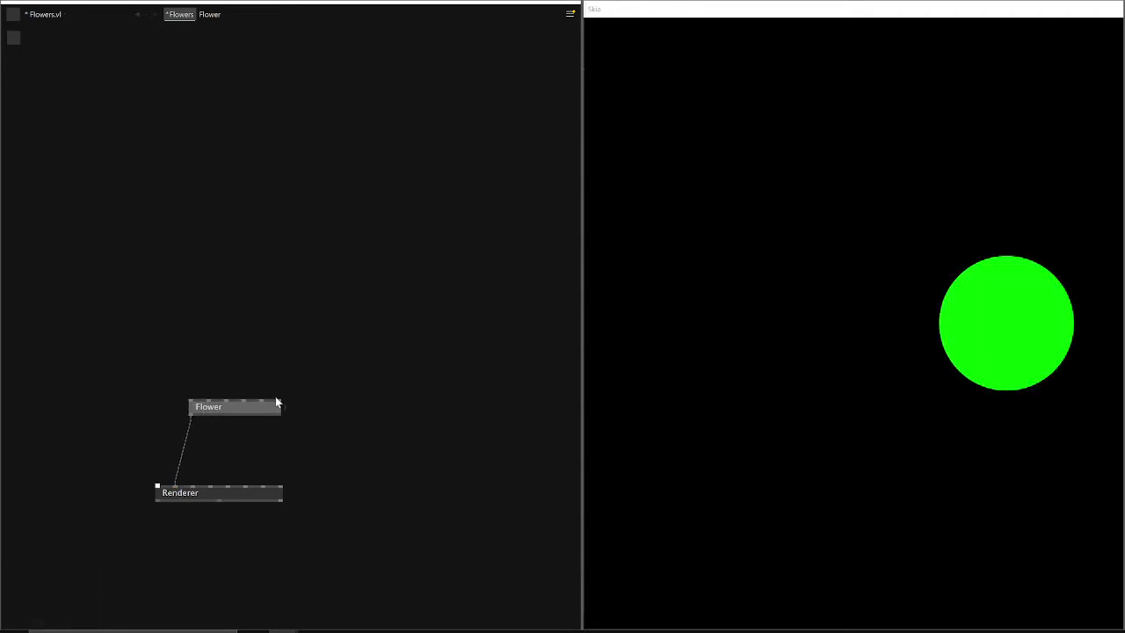
pyautogui.click(309, 338)
pyautogui.moveTo(320, 335); pyautogui.dragTo(265, 331)
pyautogui.click(265, 331)
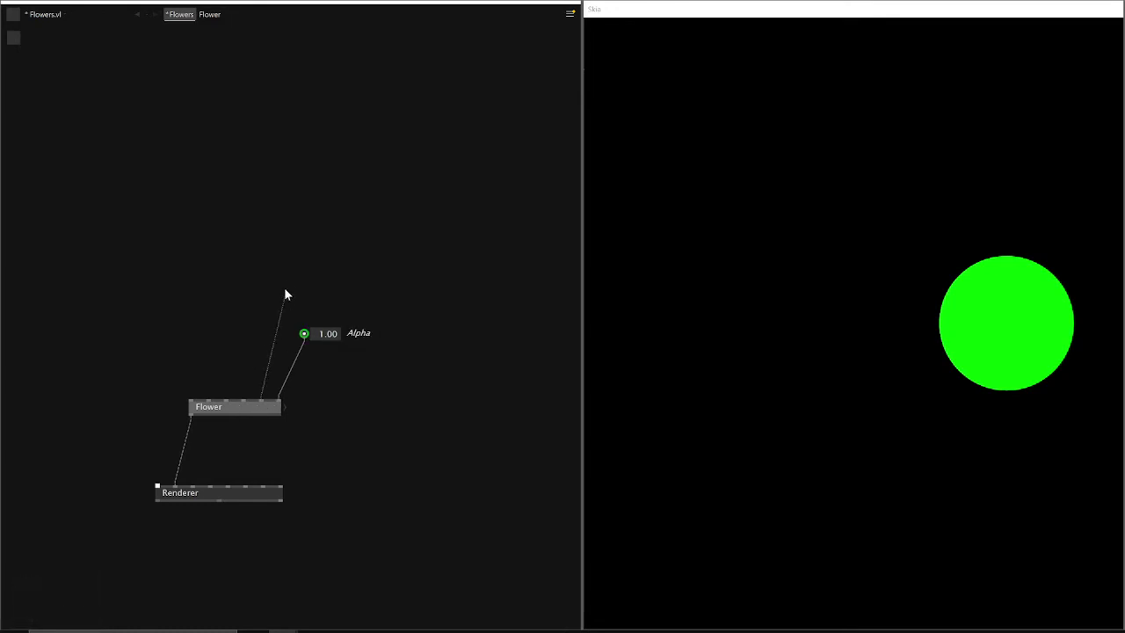
pyautogui.click(295, 286)
pyautogui.moveTo(294, 286); pyautogui.dragTo(273, 236)
# Step: Expose the Flower's Count (7) and Radius inputs as pads so seven green circles render
pyautogui.middleClick(284, 240)
pyautogui.moveTo(289, 235); pyautogui.dragTo(262, 167)
pyautogui.moveTo(262, 167); pyautogui.dragTo(256, 195)
pyautogui.moveTo(255, 195); pyautogui.dragTo(238, 114)
# Step: Expose the Flower's Size input and the LFO's Period as adjustable pads
pyautogui.moveTo(238, 114); pyautogui.dragTo(243, 149)
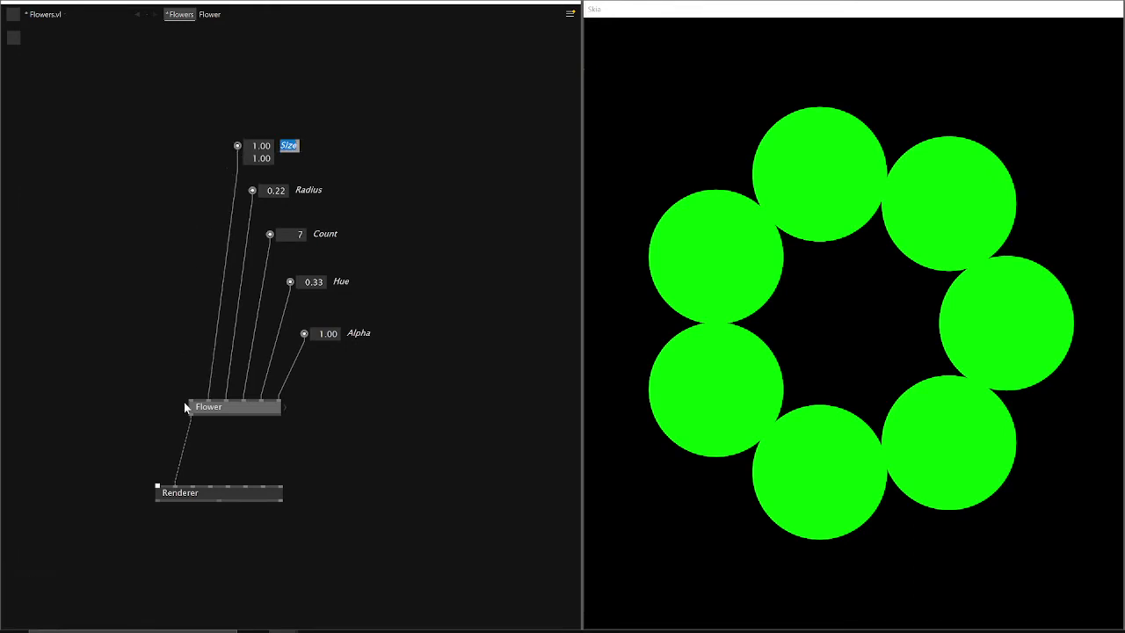
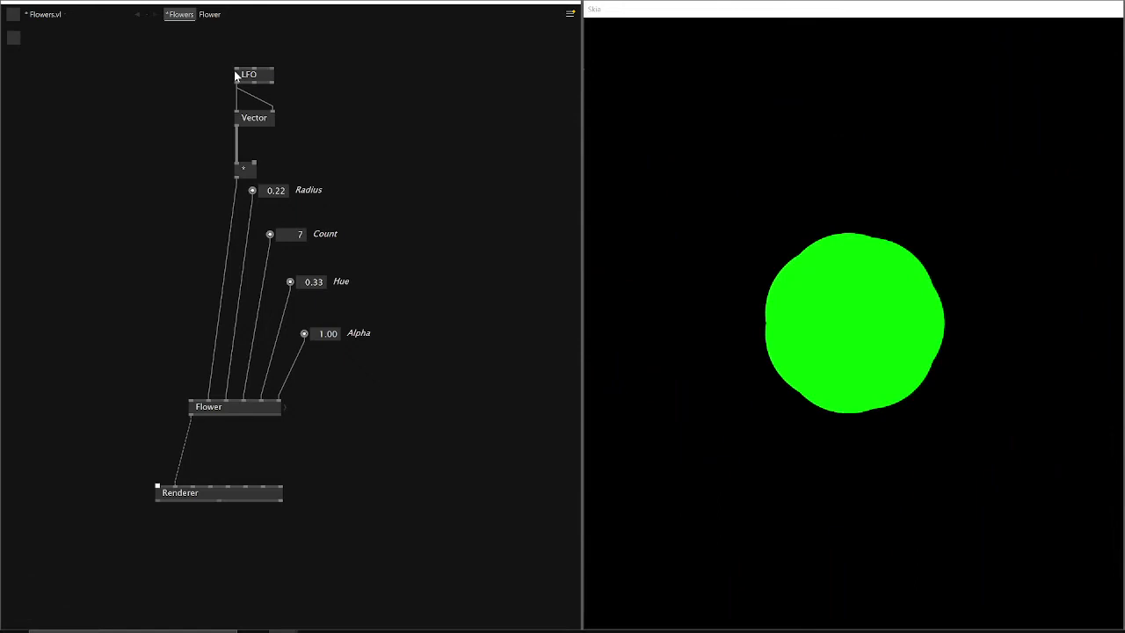
pyautogui.moveTo(240, 56); pyautogui.dragTo(238, 54)
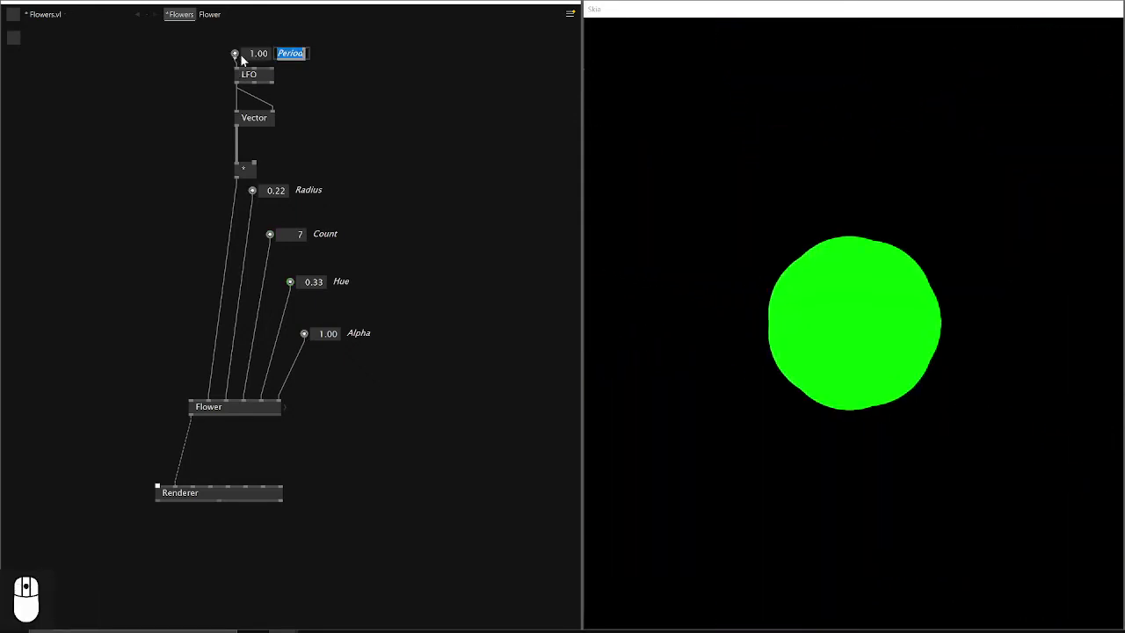
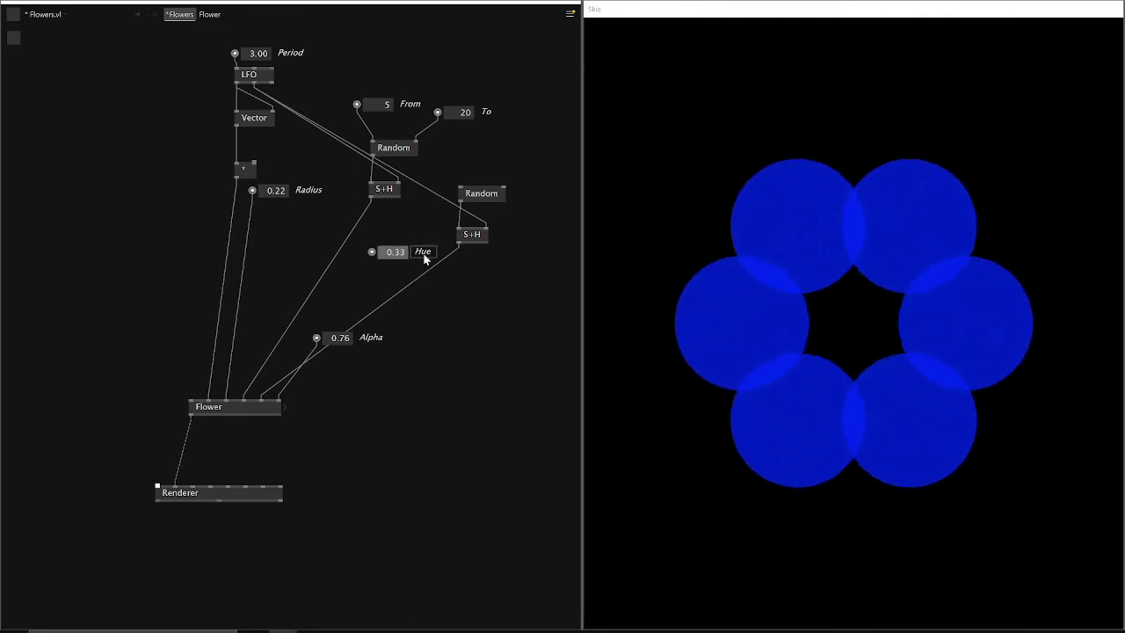
# Step: Remove the obsolete Hue pad and tidy the randomised-flower patch layout
pyautogui.press('Delete')
pyautogui.scroll(3)
pyautogui.moveTo(390, 366); pyautogui.dragTo(373, 191)
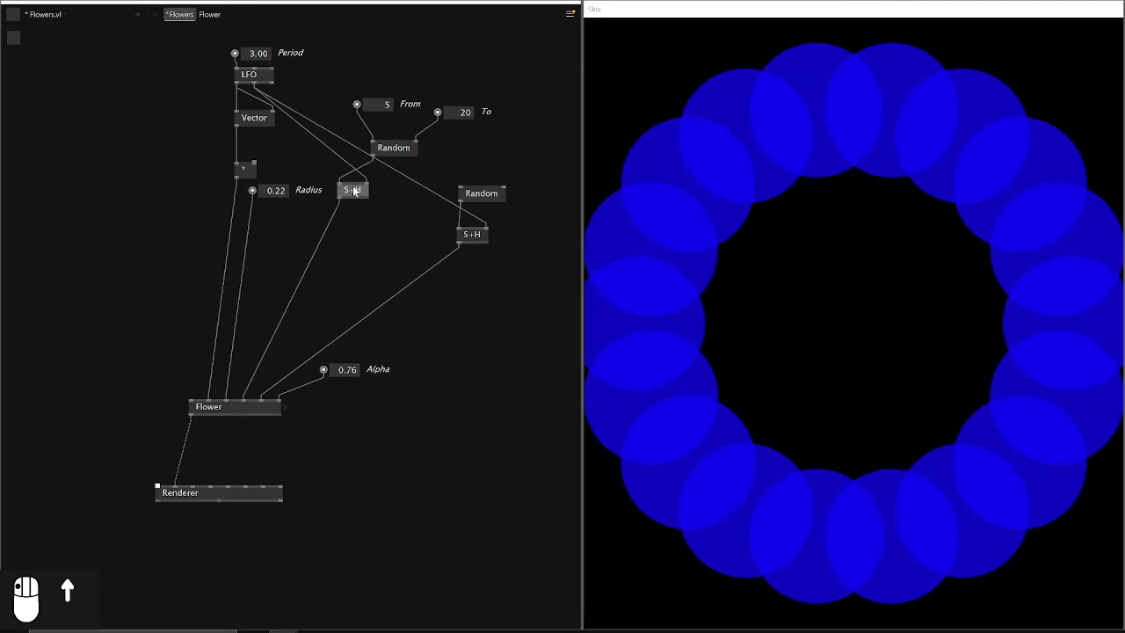
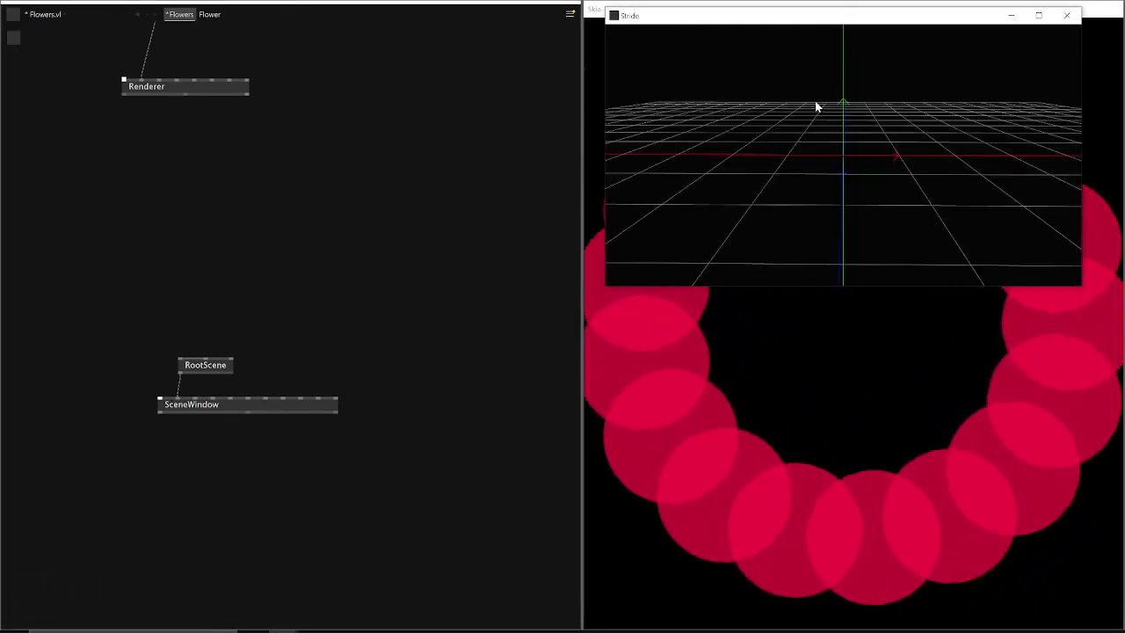
# Step: Orbit the Stride 3D view around the empty grid before adding the plane
pyautogui.moveTo(831, 136); pyautogui.dragTo(877, 150)
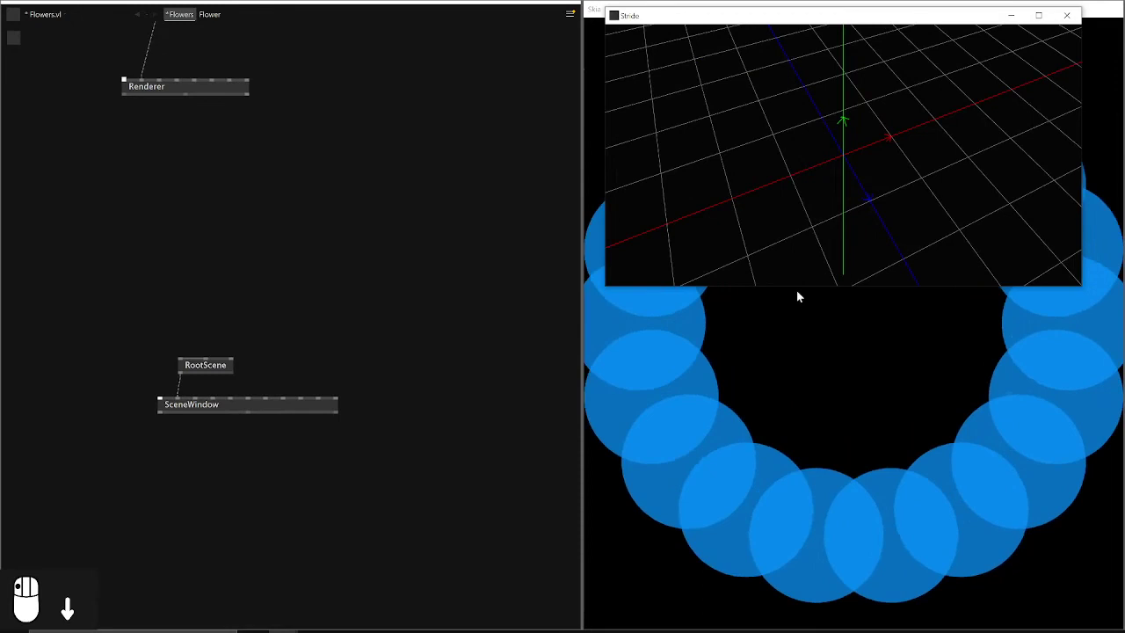
pyautogui.scroll(-3)
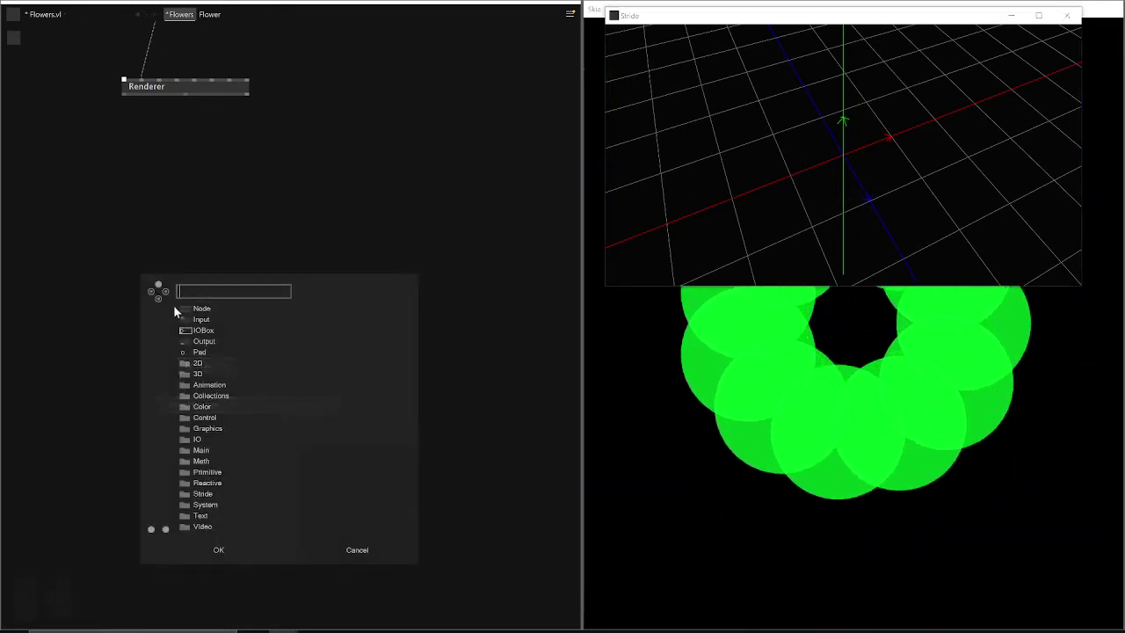
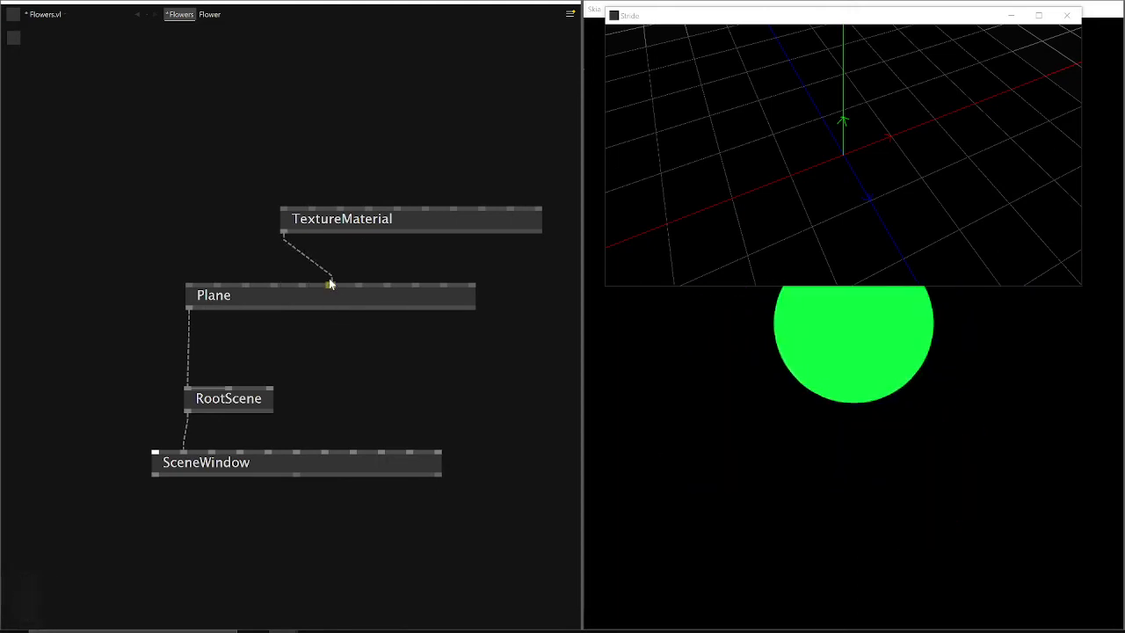
# Step: Pan the patch to bring the Skia Renderer into view for the texture link
pyautogui.click(277, 225)
pyautogui.scroll(-3)
pyautogui.rightClick(232, 210)
pyautogui.scroll(-3)
pyautogui.moveTo(225, 257); pyautogui.dragTo(253, 273)
# Step: Pan further so the Flower node and renderer output are visible for wiring into SkiaTexture
pyautogui.scroll(-3)
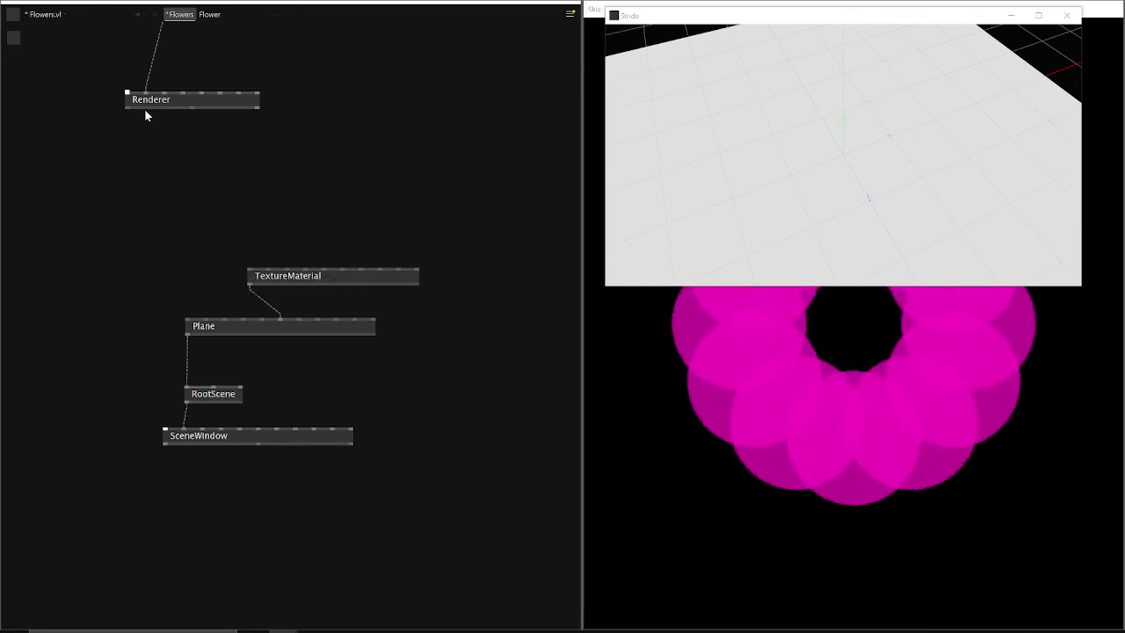
pyautogui.middleClick(171, 187)
pyautogui.scroll(-3)
pyautogui.moveTo(140, 229); pyautogui.dragTo(143, 91)
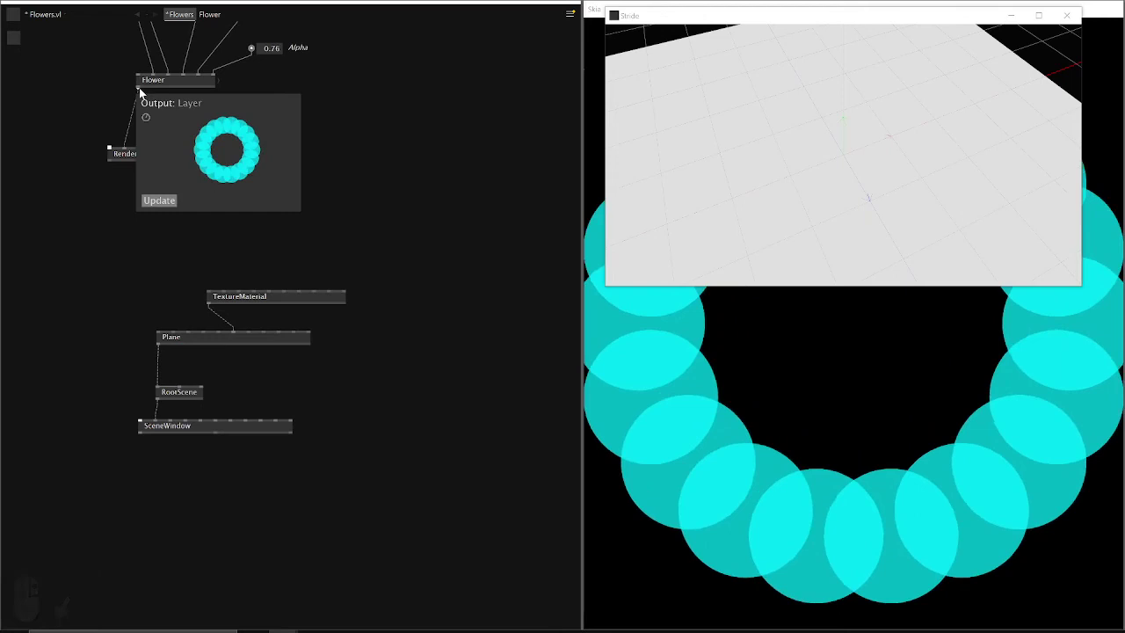
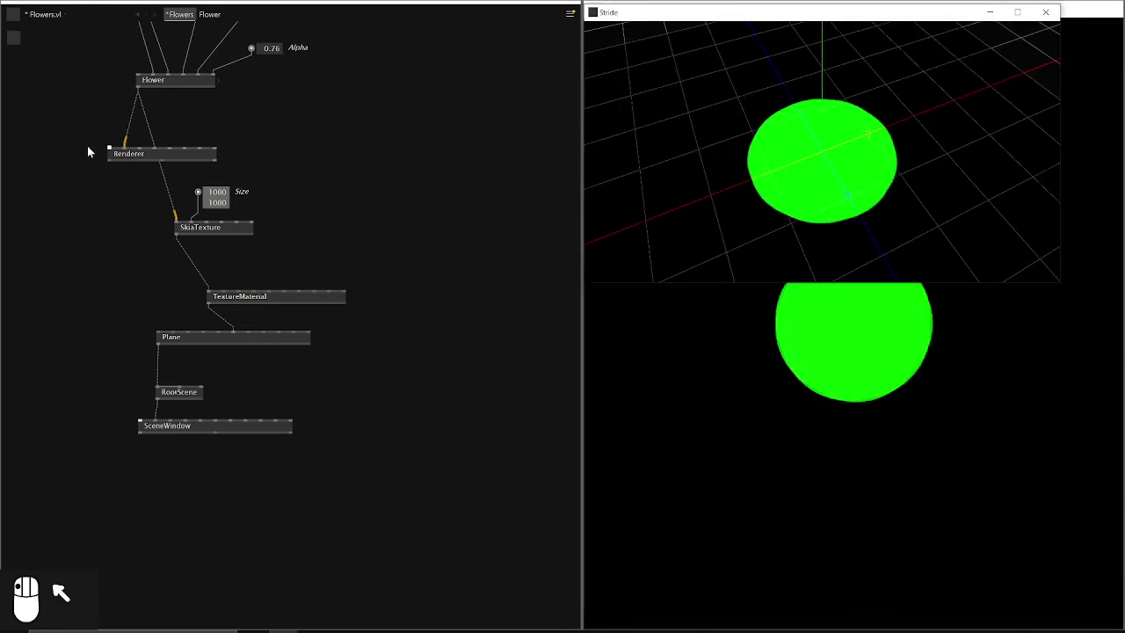
# Step: Move the Renderer node aside to make room before opening the primitives overview
pyautogui.click(187, 159)
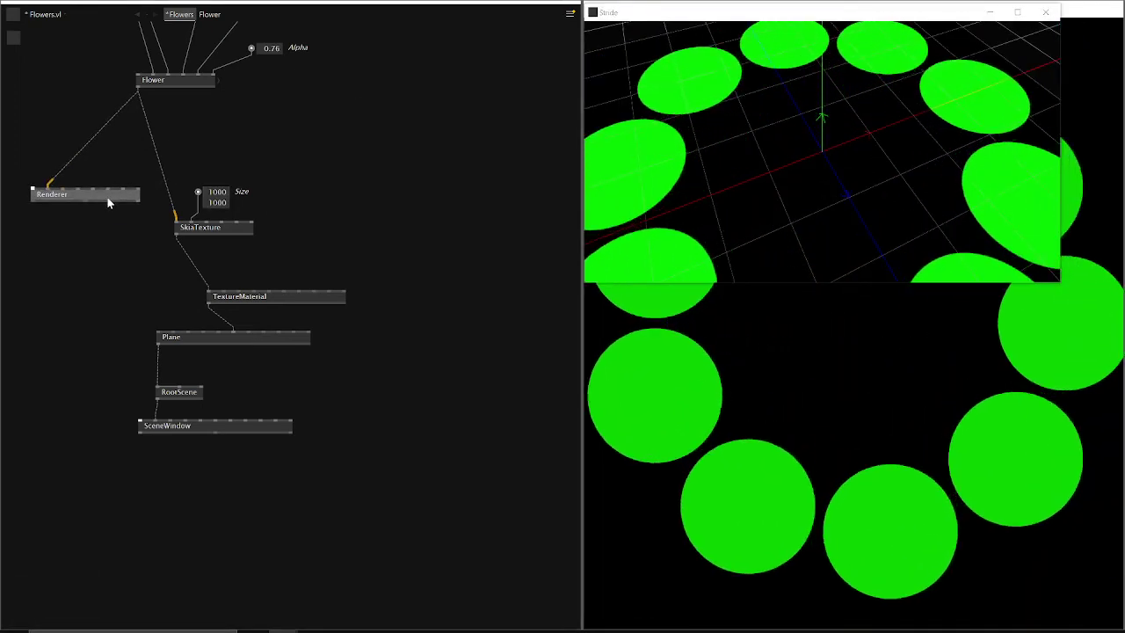
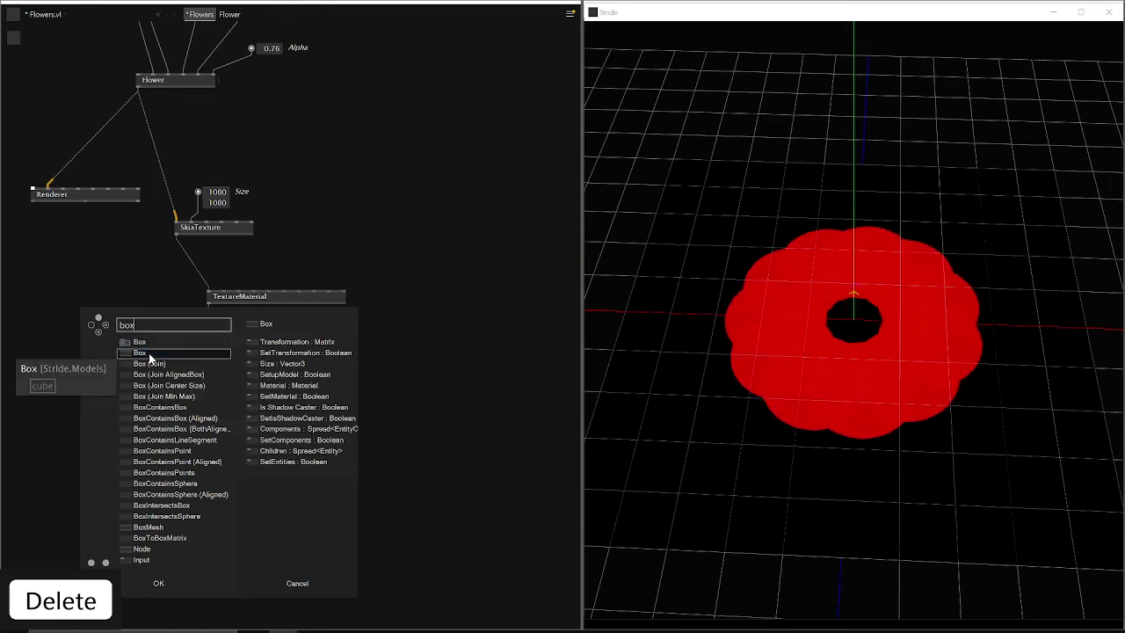
# Step: Create the Stride Box model node to carry the flower texture
pyautogui.click(184, 336)
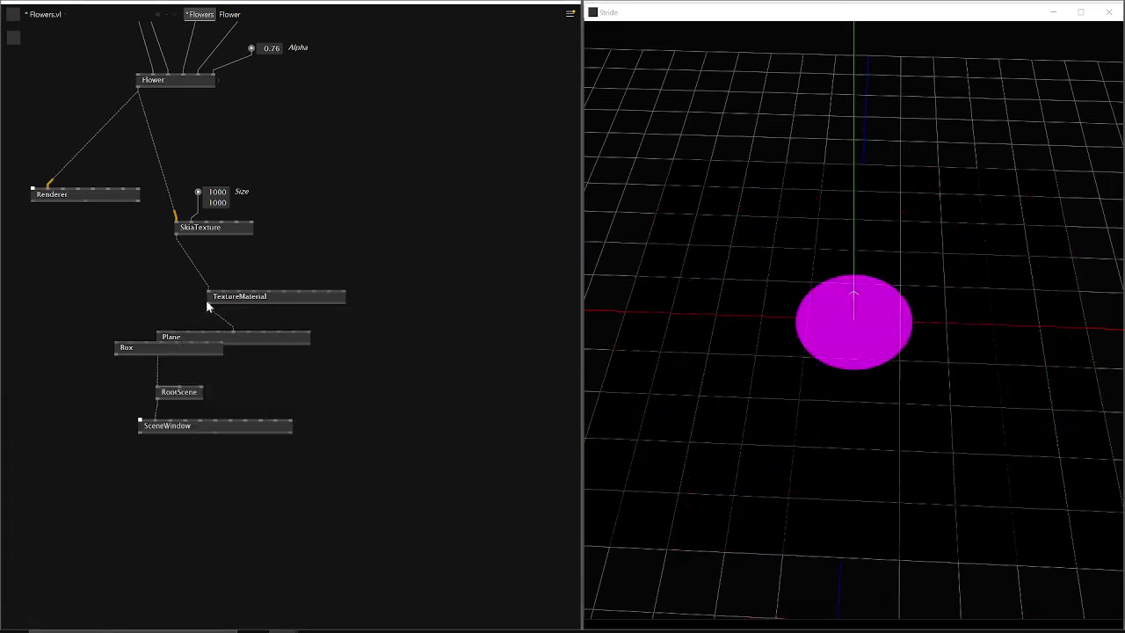
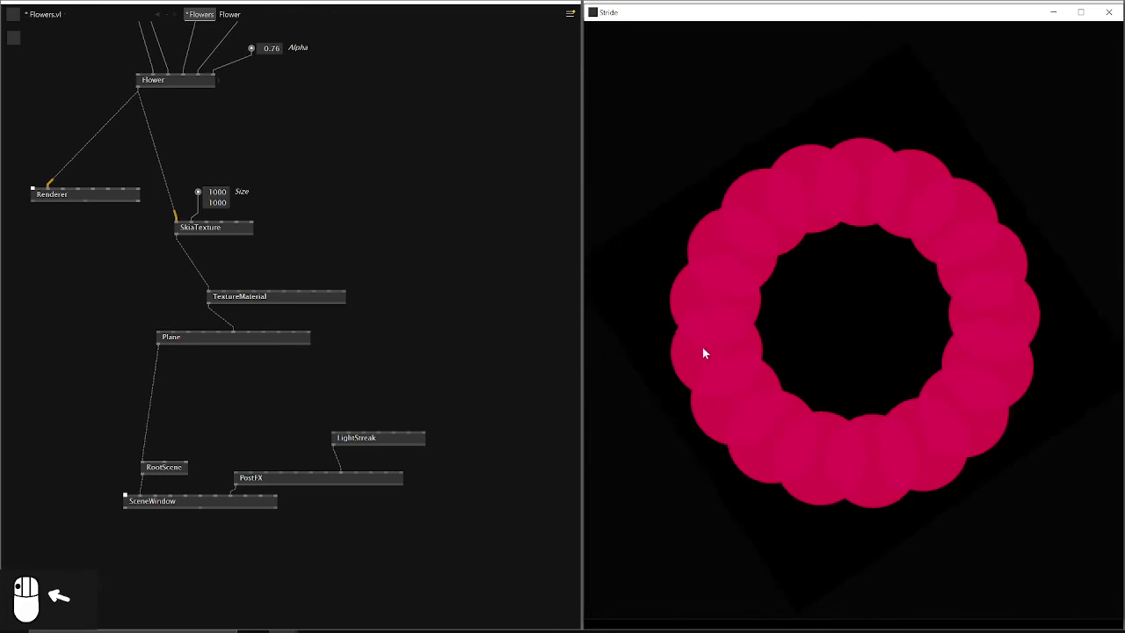
# Step: Orbit and zoom the Stride camera to look down on the glowing flower plane
pyautogui.moveTo(670, 331); pyautogui.dragTo(368, 451)
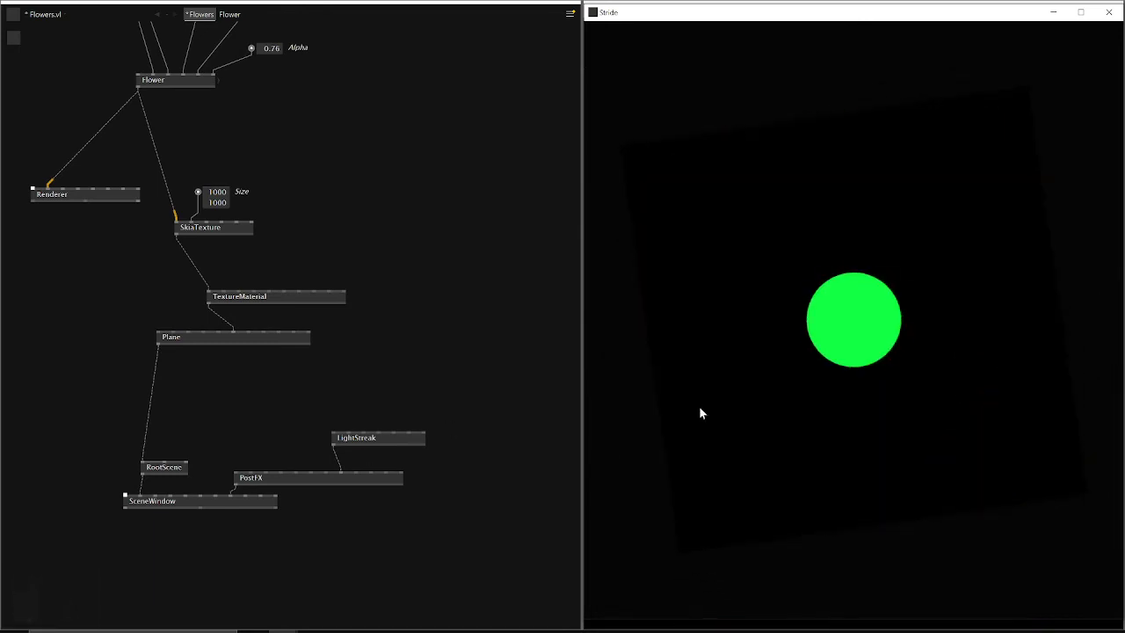
pyautogui.moveTo(340, 460); pyautogui.dragTo(333, 426)
pyautogui.scroll(3)
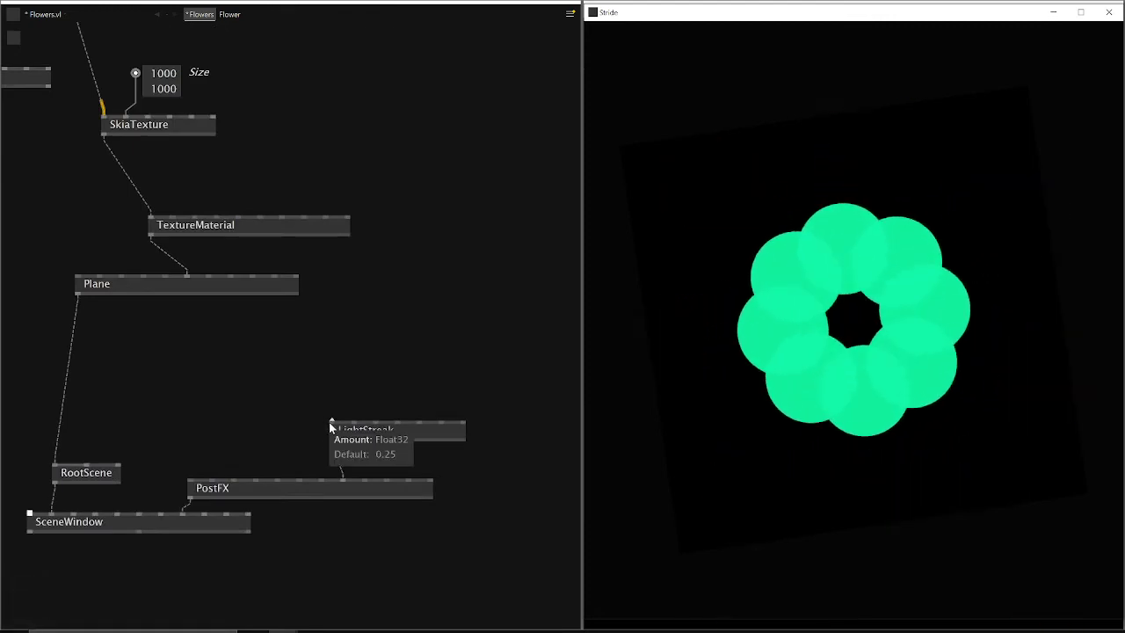
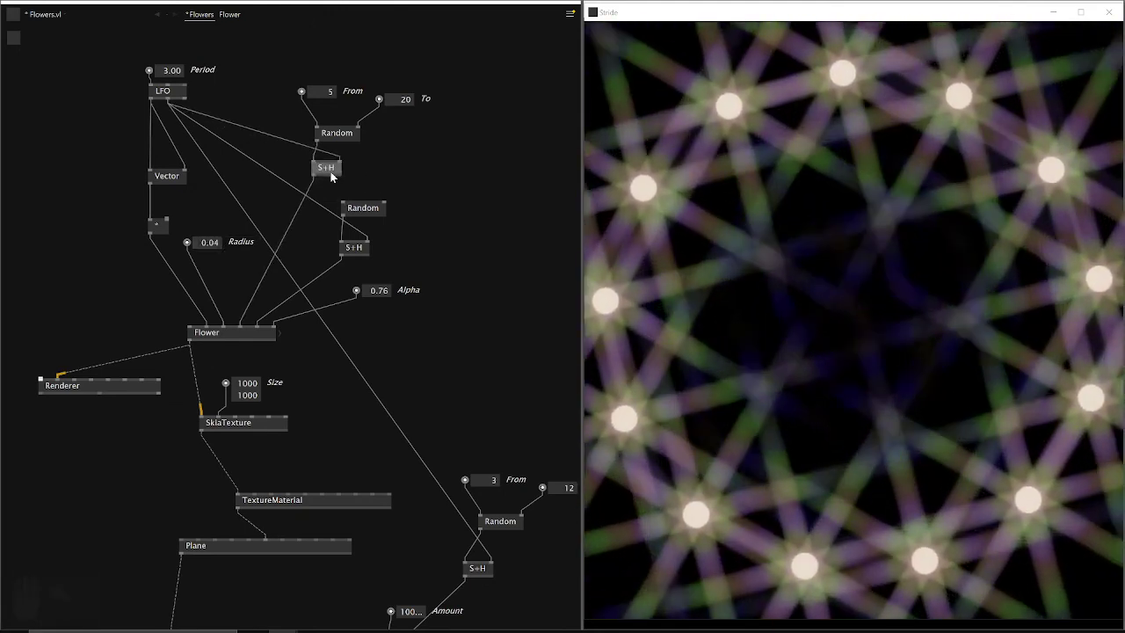
pyautogui.click(338, 176)
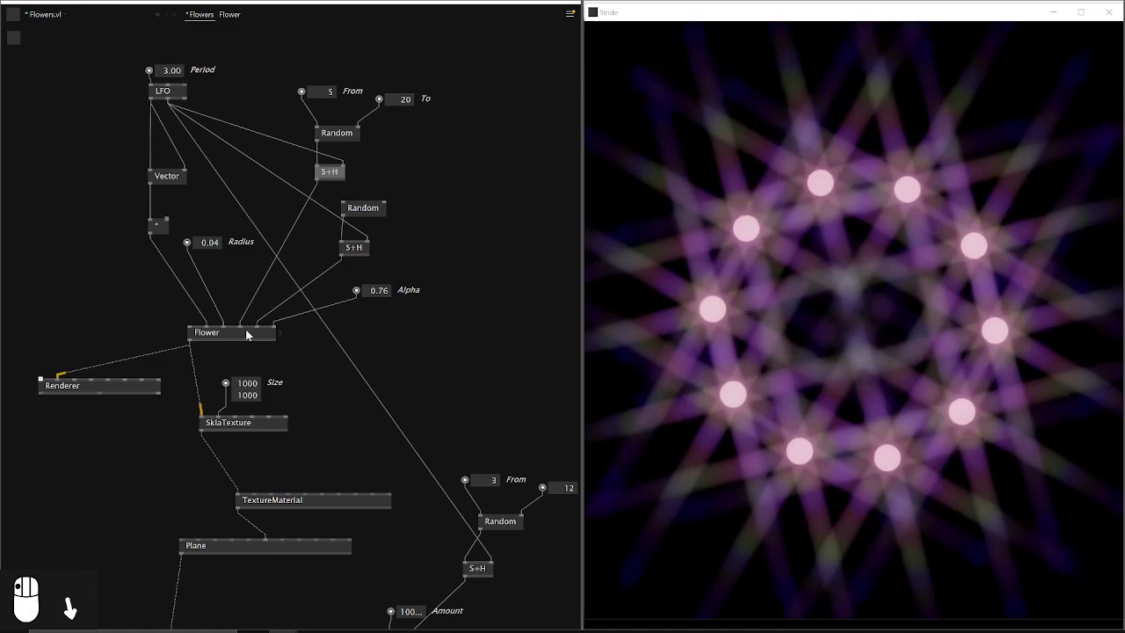
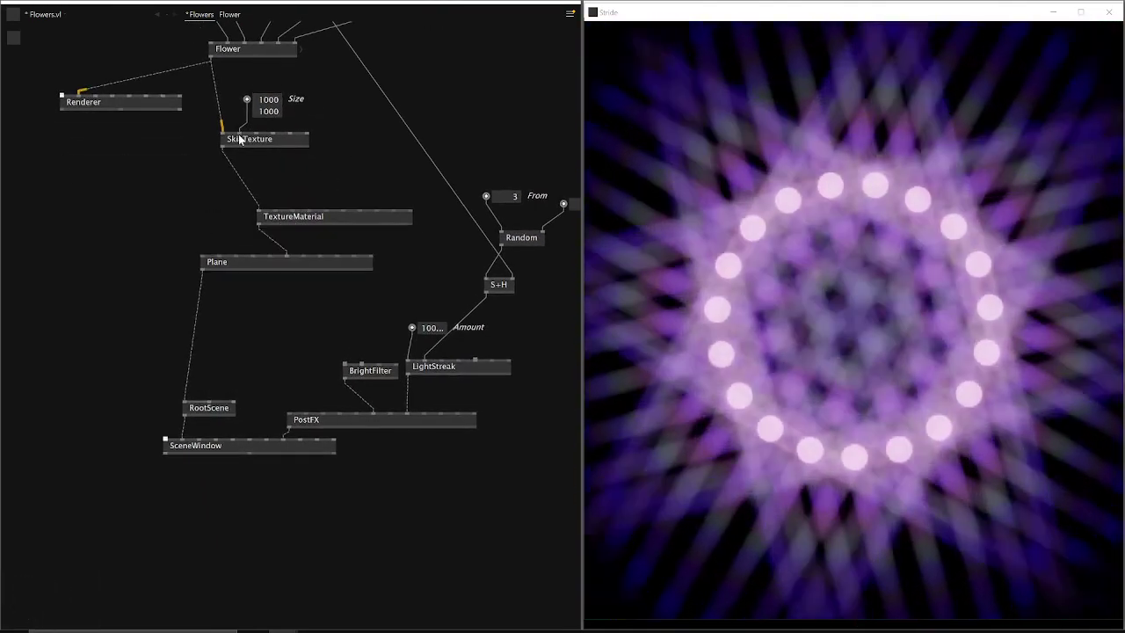
# Step: Bring the PostFX and SceneWindow rendering chain into view
pyautogui.moveTo(252, 146); pyautogui.dragTo(188, 180)
pyautogui.scroll(3)
pyautogui.moveTo(188, 181); pyautogui.dragTo(200, 189)
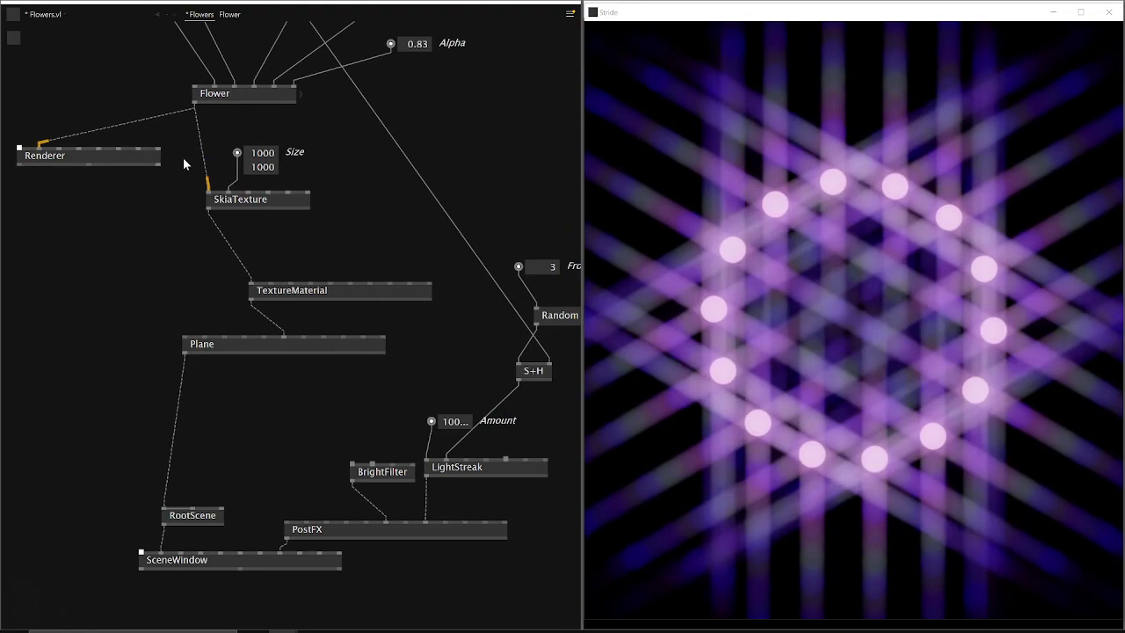
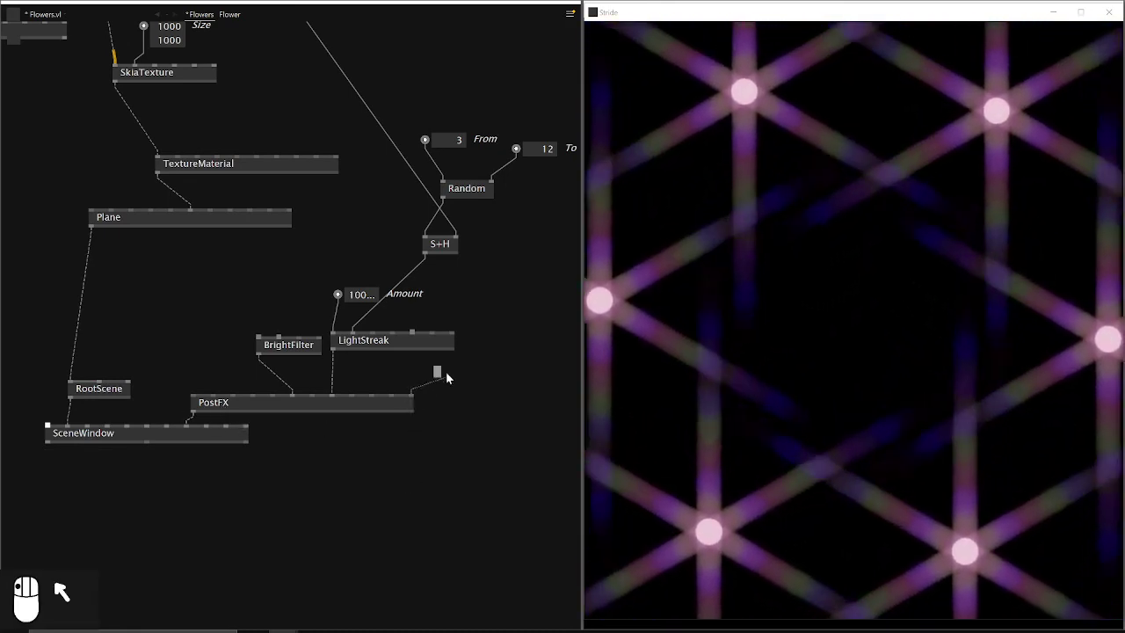
# Step: Disconnect PostFX from SceneWindow so only the plain flower ring renders
pyautogui.moveTo(451, 377); pyautogui.dragTo(455, 394)
pyautogui.moveTo(455, 394); pyautogui.dragTo(183, 404)
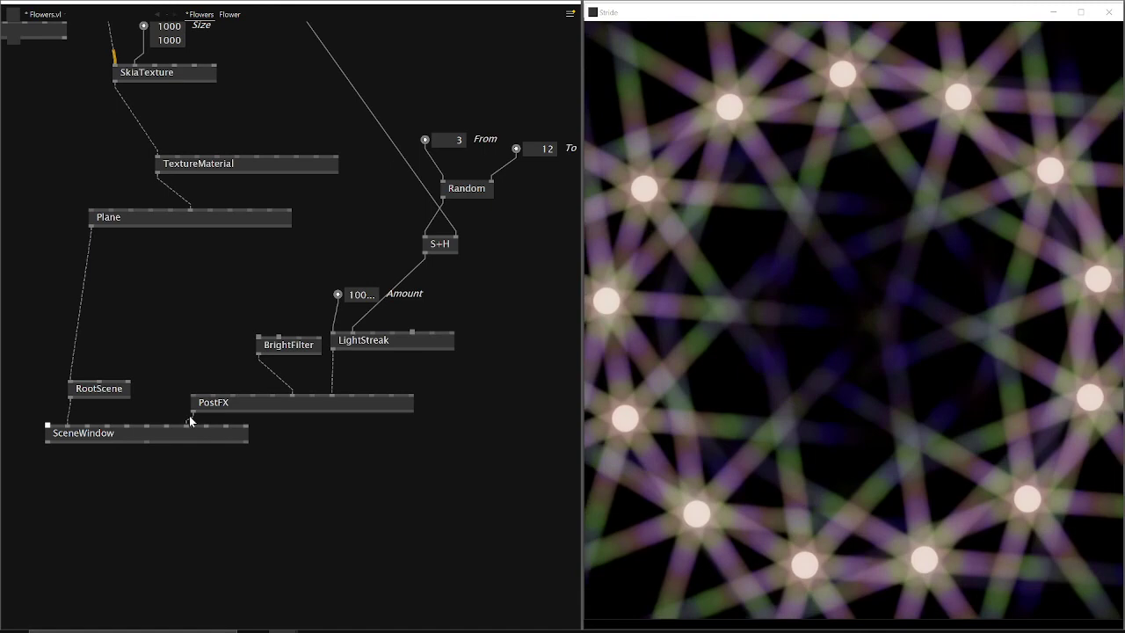